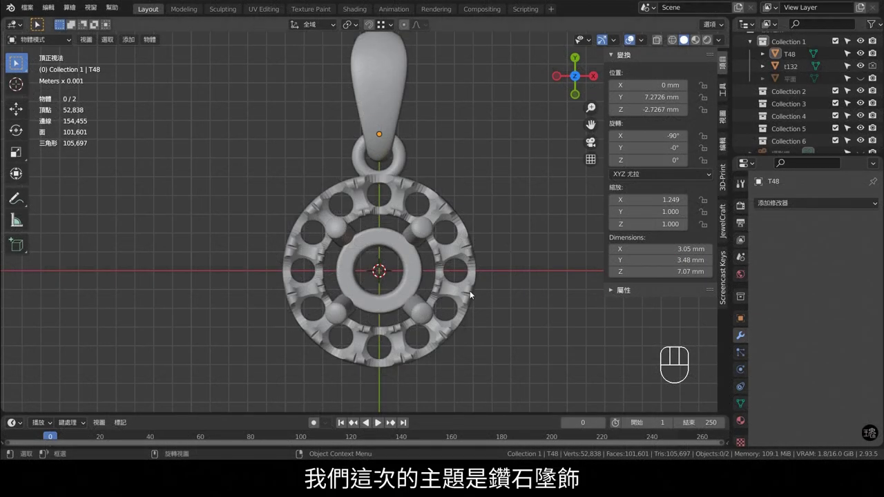
# Orbit the finished pendant to inspect the prong setting and bezel seat, then return to top view.
pyautogui.moveTo(408, 322); pyautogui.dragTo(434, 213)
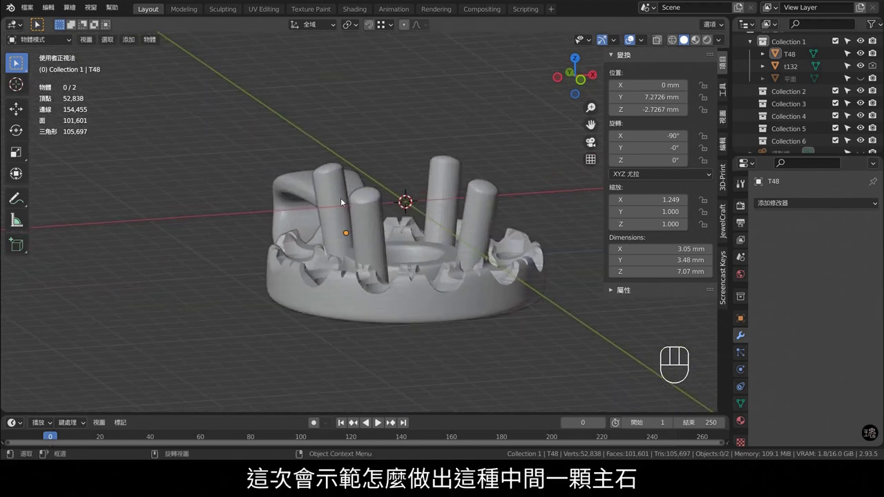
pyautogui.moveTo(442, 278); pyautogui.dragTo(283, 307)
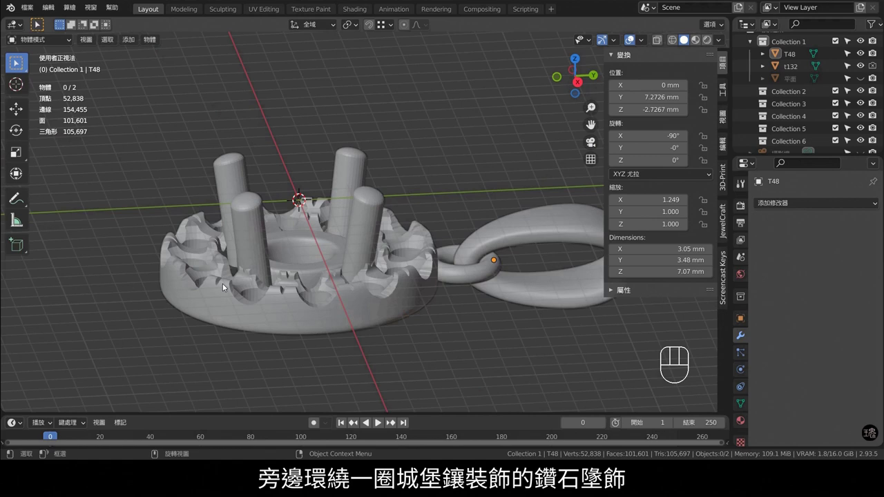
pyautogui.moveTo(325, 262); pyautogui.dragTo(344, 282)
pyautogui.press('KP_7')
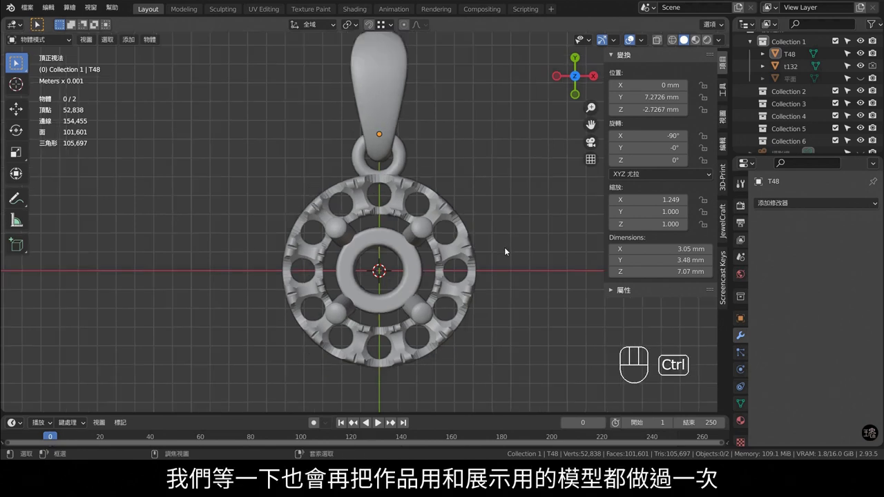
# Hide the finished pendant model T48 and the reference model t132 in the Outliner.
pyautogui.click(860, 57)
pyautogui.click(861, 70)
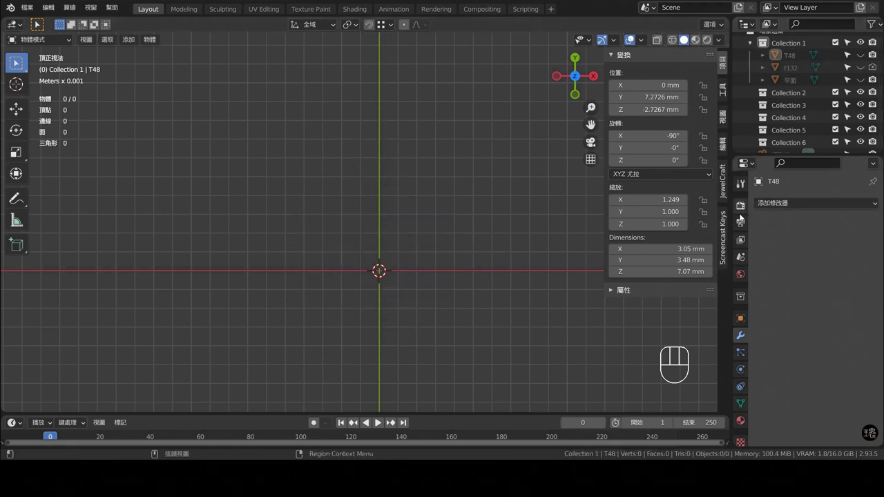
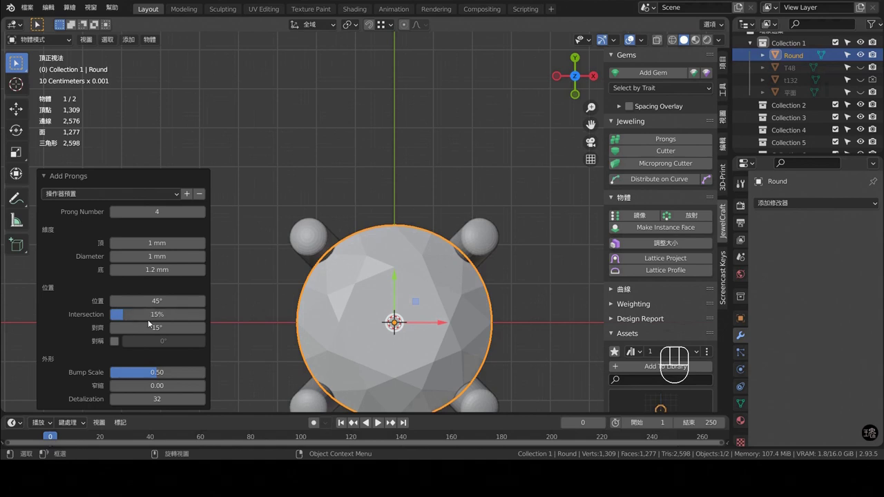
# View the round gem and its four prongs from the front and select the Prongs object.
pyautogui.middleClick(585, 187)
pyautogui.press('KP_1')
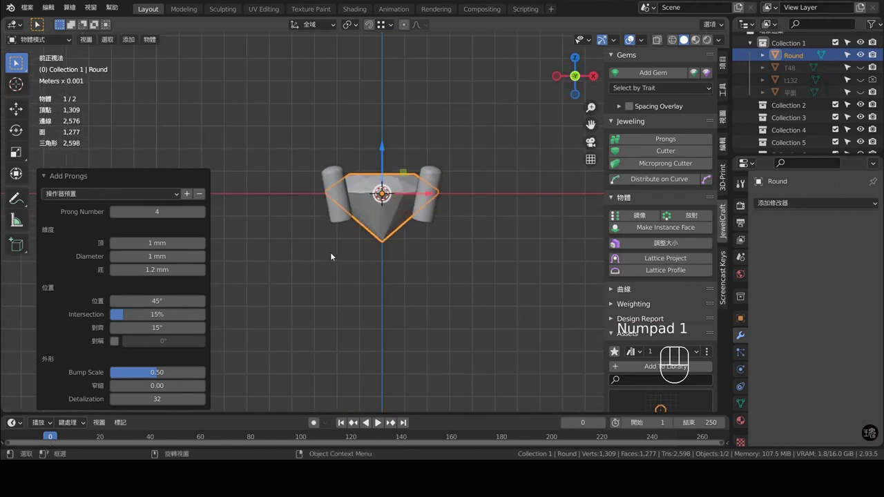
pyautogui.click(657, 41)
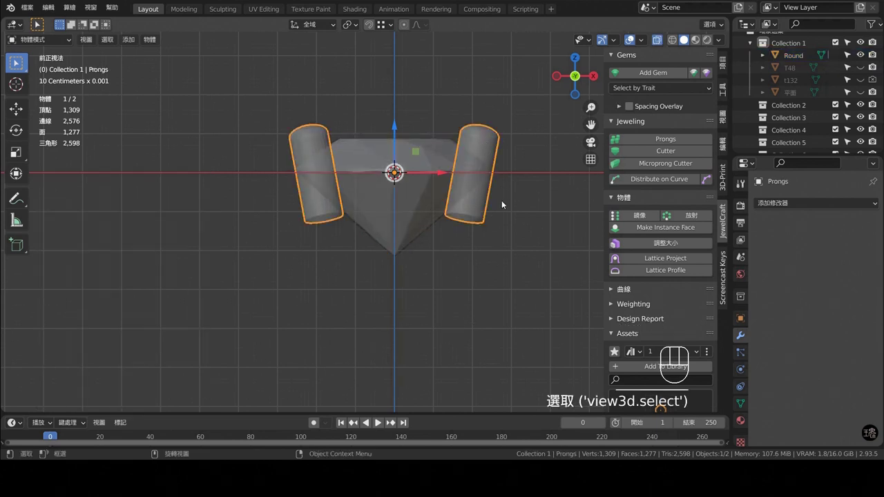
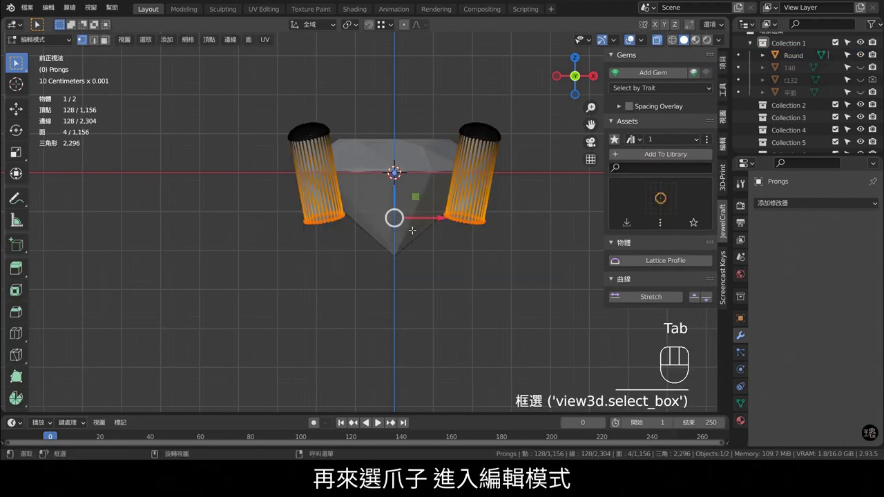
# Flatten the prong bottoms to zero on Z and pull them farther down below the gem.
pyautogui.press('s')
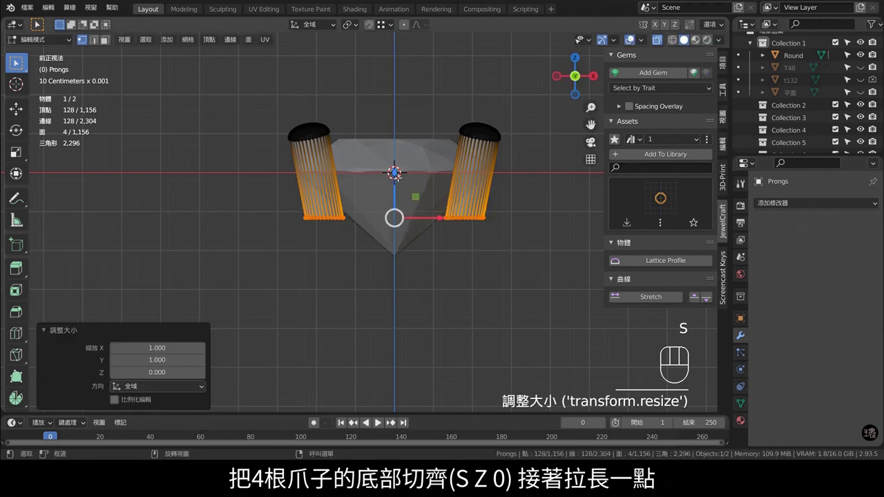
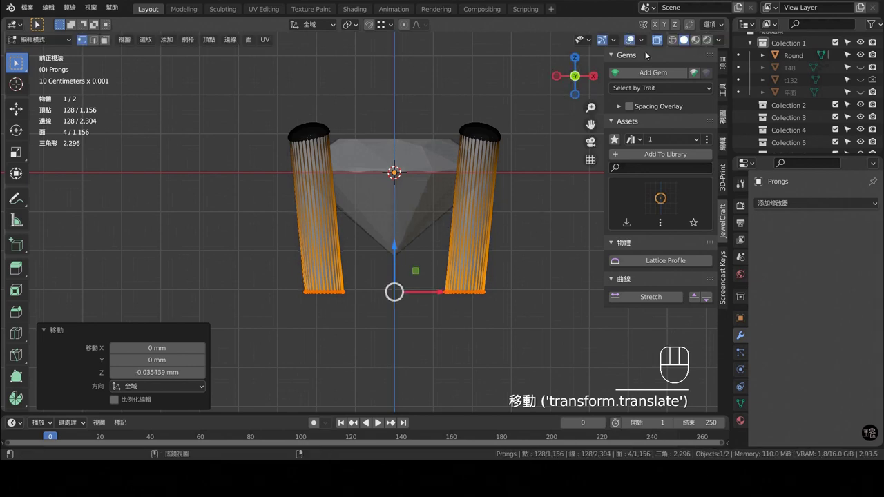
pyautogui.click(654, 44)
pyautogui.press('Tab')
pyautogui.moveTo(406, 235); pyautogui.dragTo(381, 223)
# Leave prong editing and return to viewing the setting from above.
pyautogui.middleClick(459, 331)
pyautogui.press('KP_7')
pyautogui.middleClick(460, 257)
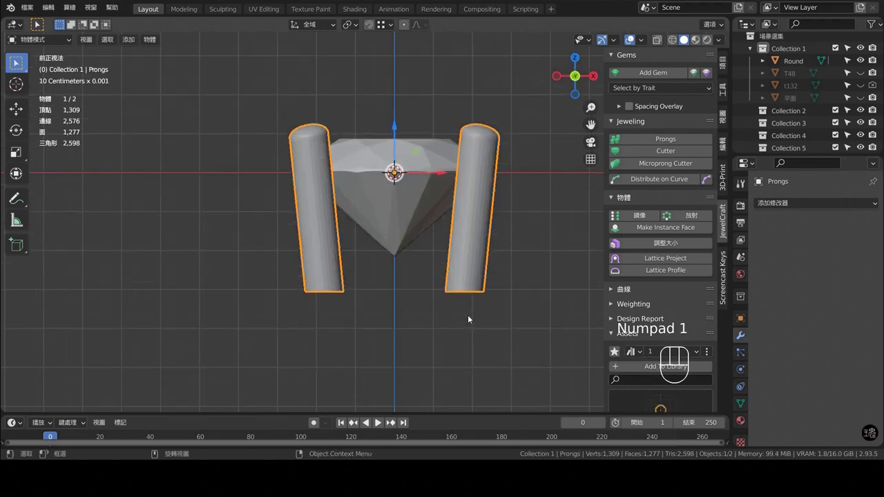
pyautogui.middleClick(427, 322)
# Add a 32-vertex 1 mm mesh circle and lower it to the prong bottoms.
pyautogui.press('shift+a')
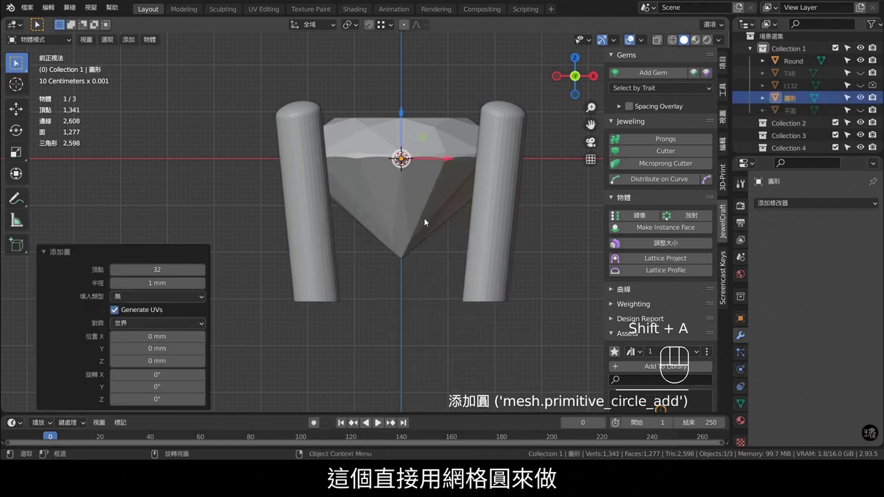
pyautogui.moveTo(393, 31); pyautogui.dragTo(502, 246)
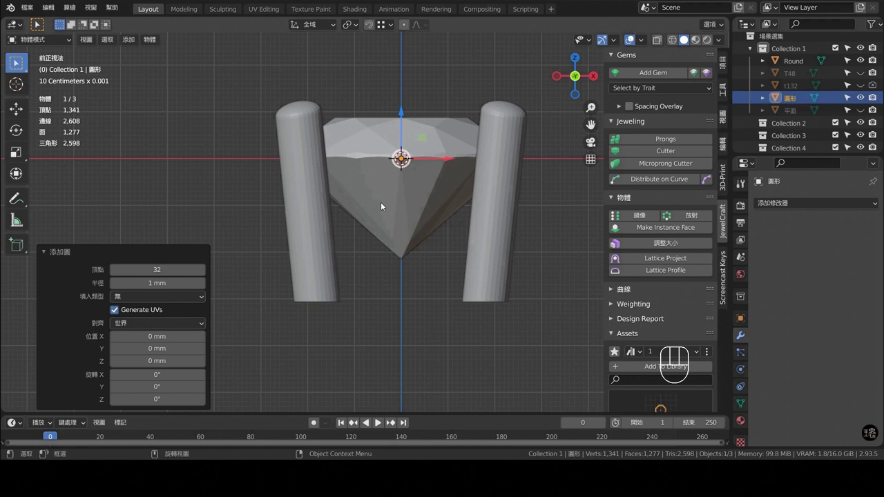
pyautogui.press('g')
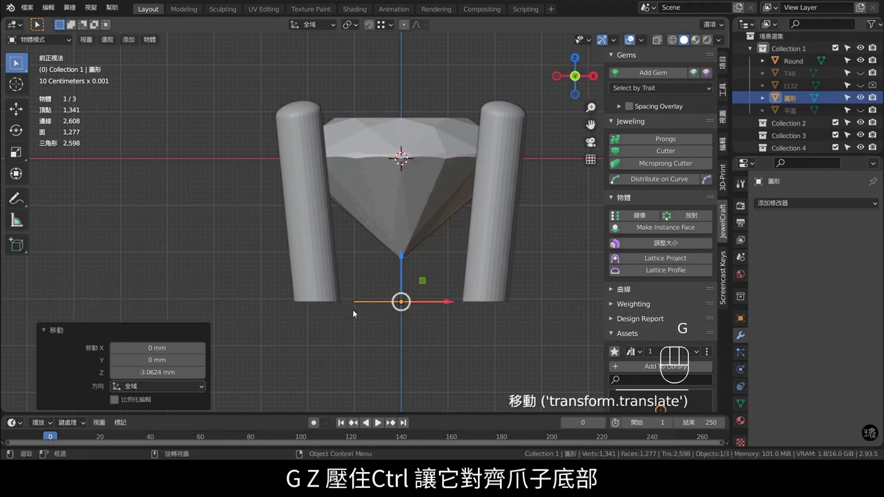
pyautogui.click(462, 310)
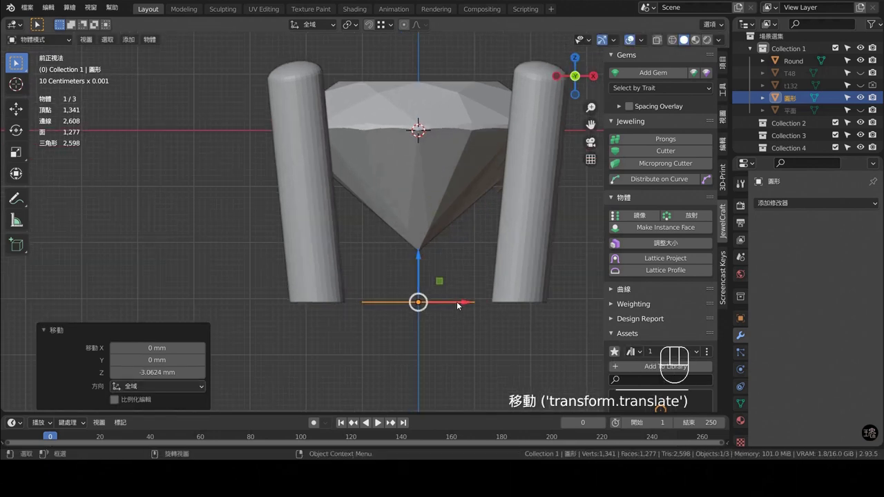
pyautogui.click(473, 305)
# Extrude the circle inward into a flat ring reaching the prongs, then upward into a wall.
pyautogui.press('Tab')
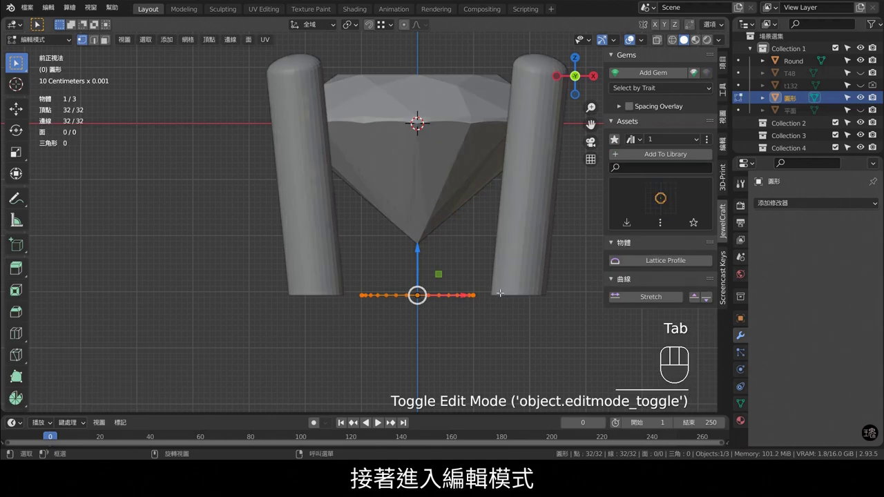
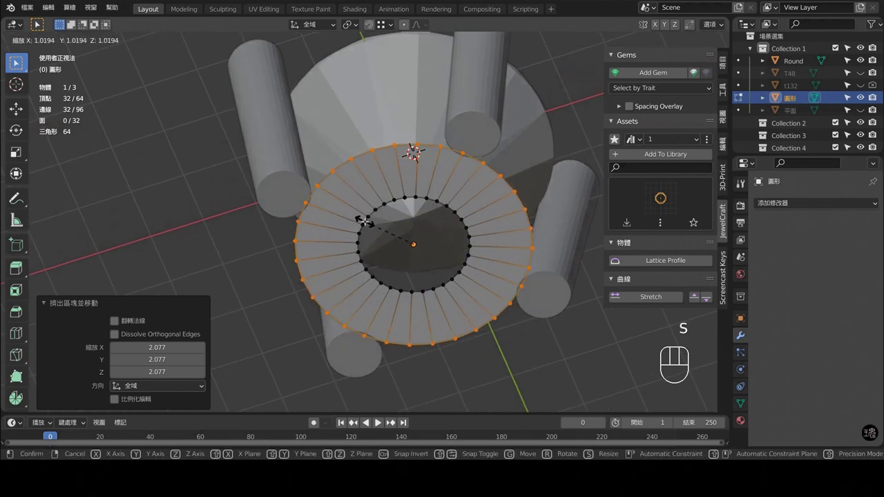
pyautogui.press('KP_1')
pyautogui.press('a')
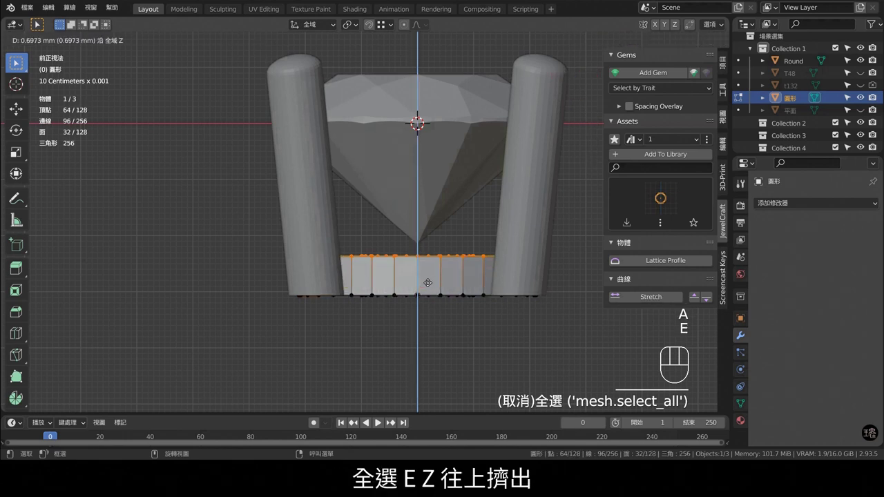
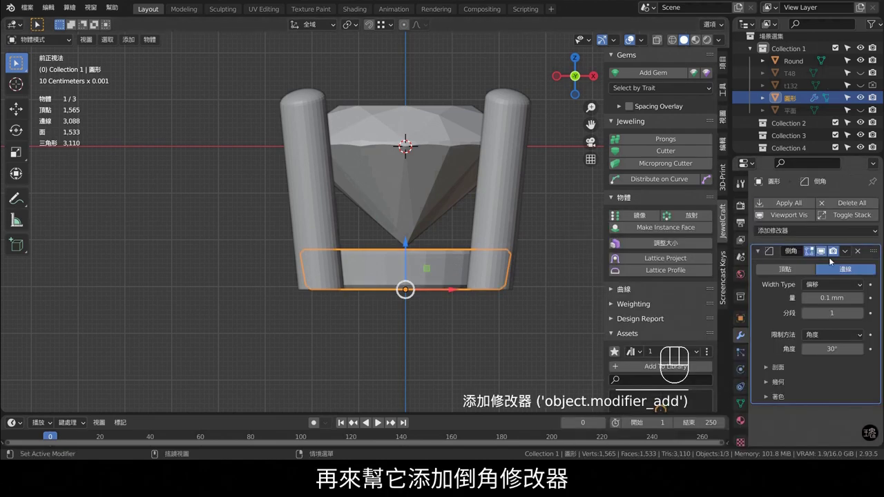
# Give the prongs a level-2 Subdivision modifier and taper their bottoms slightly inward.
pyautogui.click(864, 317)
pyautogui.press('ctrl+2')
pyautogui.click(525, 148)
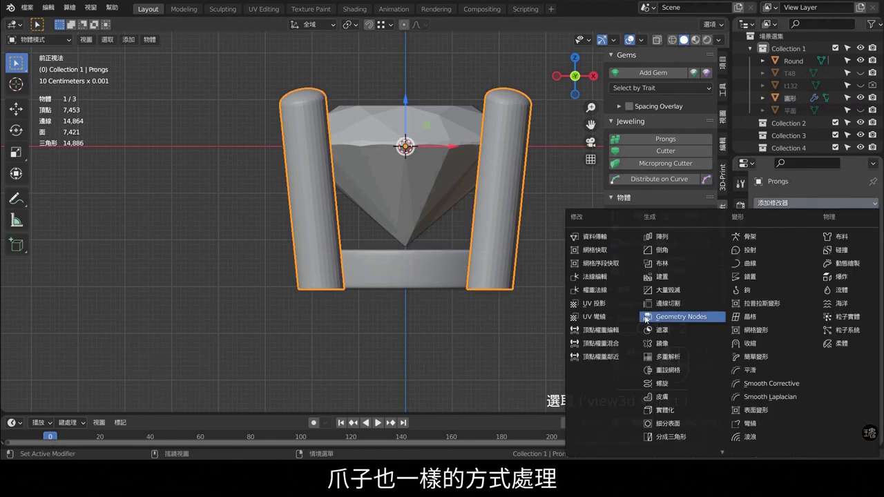
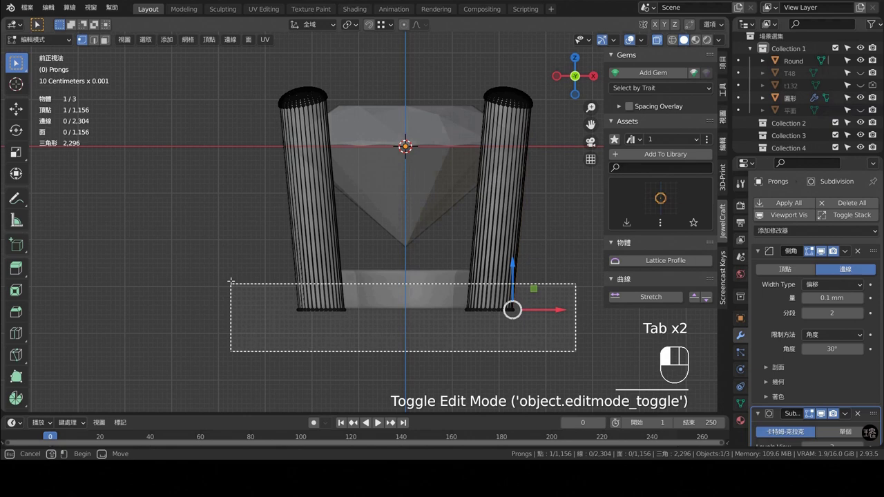
pyautogui.press('s')
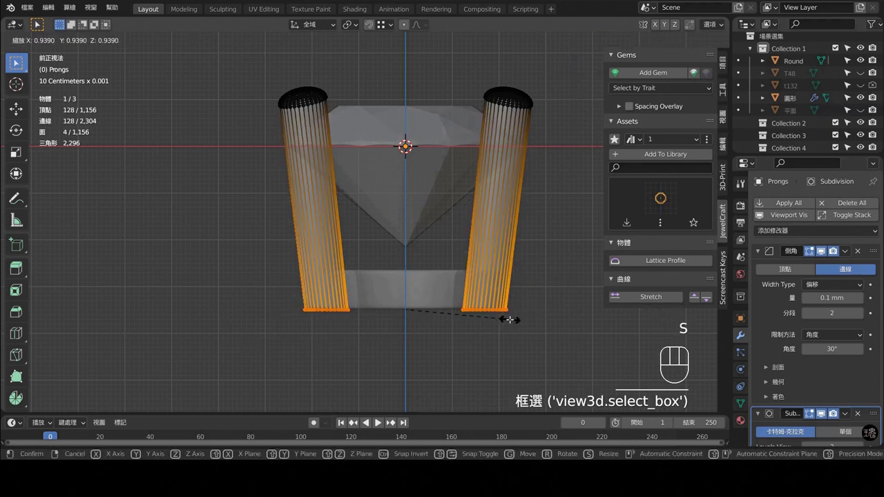
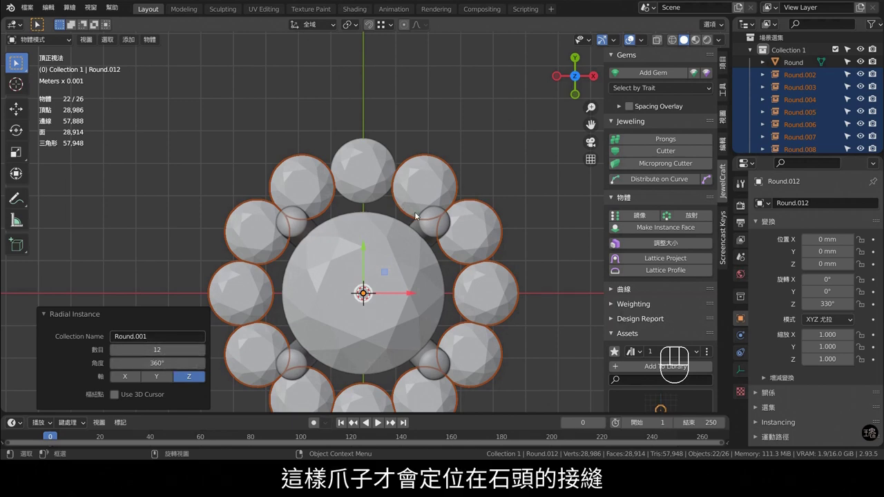
# Shift the halo stones outward from the center gem and check their spacing from the side.
pyautogui.click(378, 165)
pyautogui.moveTo(366, 104); pyautogui.dragTo(377, 102)
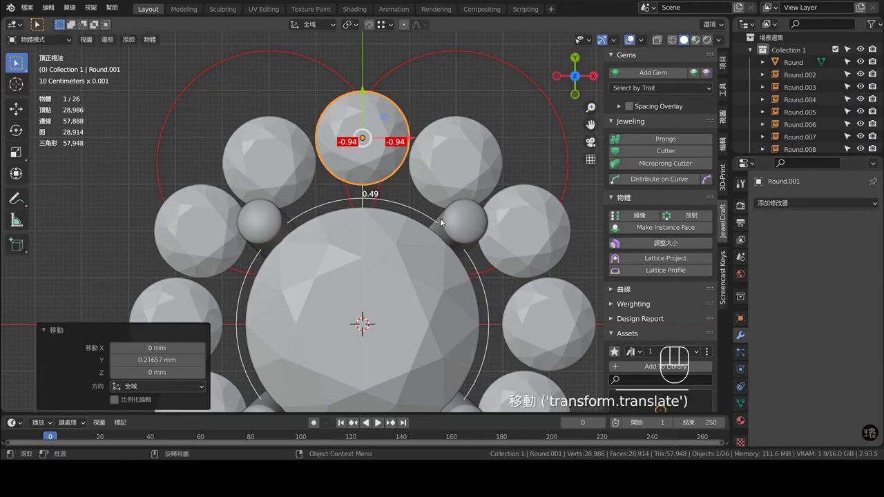
pyautogui.moveTo(418, 184); pyautogui.dragTo(285, 214)
pyautogui.moveTo(314, 220); pyautogui.dragTo(424, 177)
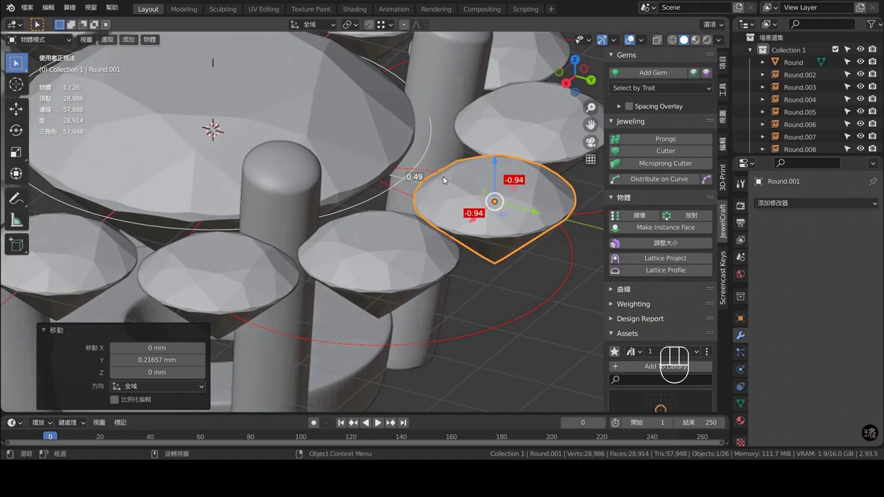
pyautogui.press('KP_1')
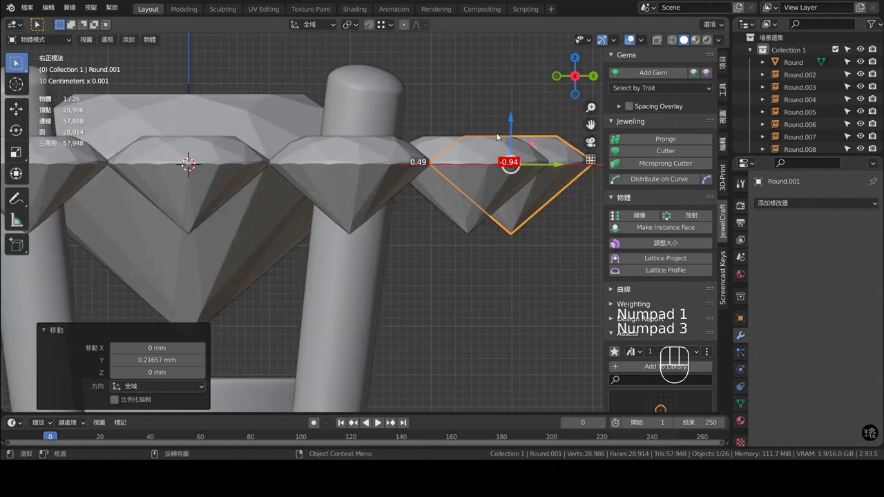
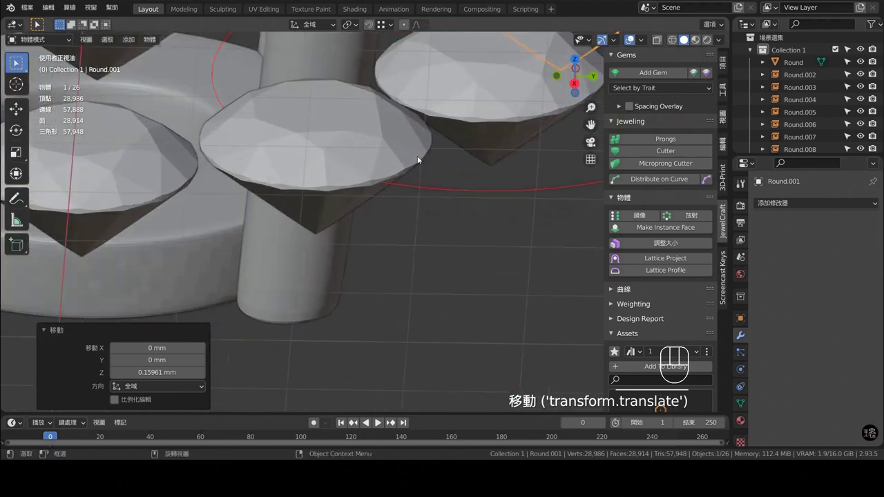
# Raise the halo stones about 0.16 mm until they touch the prongs.
pyautogui.middleClick(402, 189)
pyautogui.middleClick(441, 161)
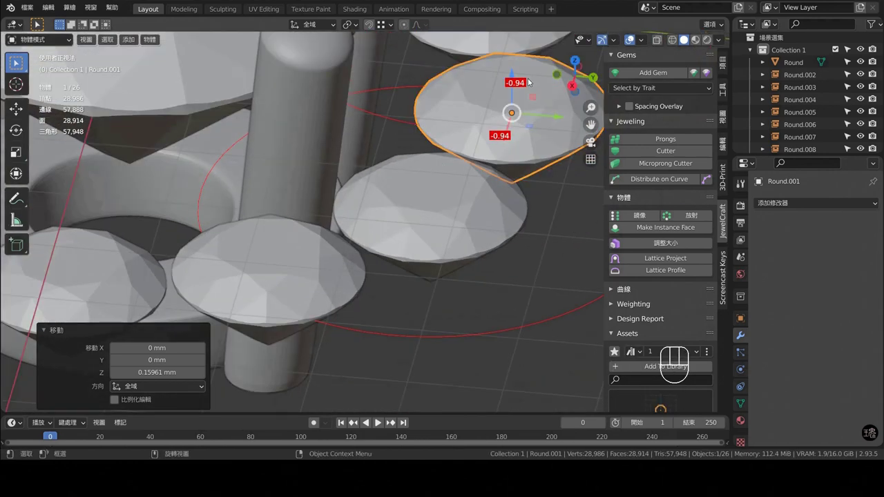
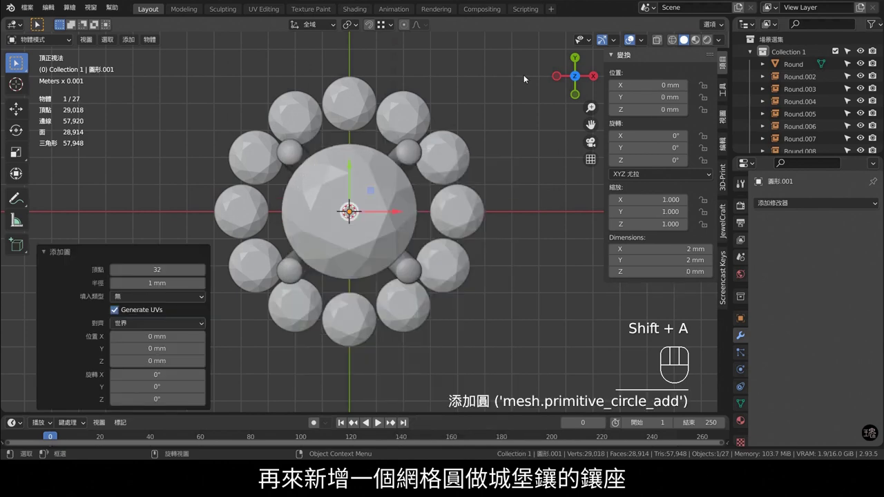
# Scale the new circle to clear the small stones by about 0.1 mm.
pyautogui.click(654, 44)
pyautogui.press('ctrl+3')
pyautogui.moveTo(339, 161); pyautogui.dragTo(352, 169)
pyautogui.moveTo(378, 148); pyautogui.dragTo(362, 181)
pyautogui.press('s')
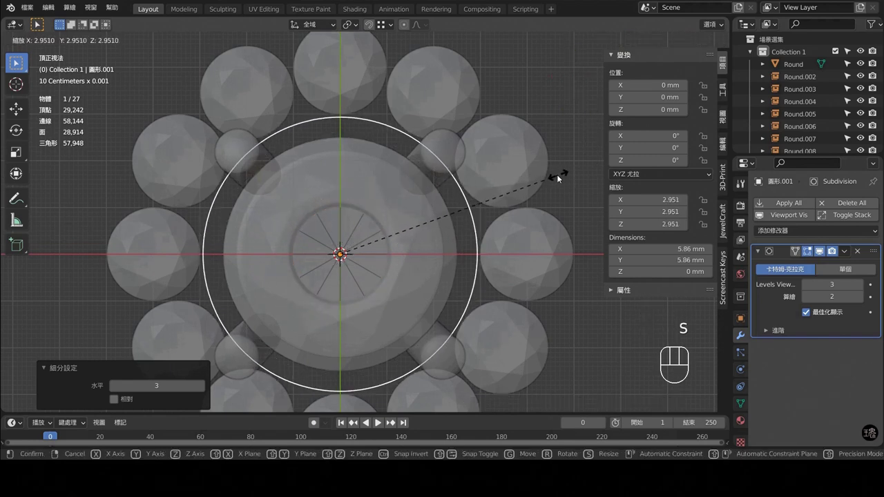
pyautogui.moveTo(342, 133); pyautogui.dragTo(335, 233)
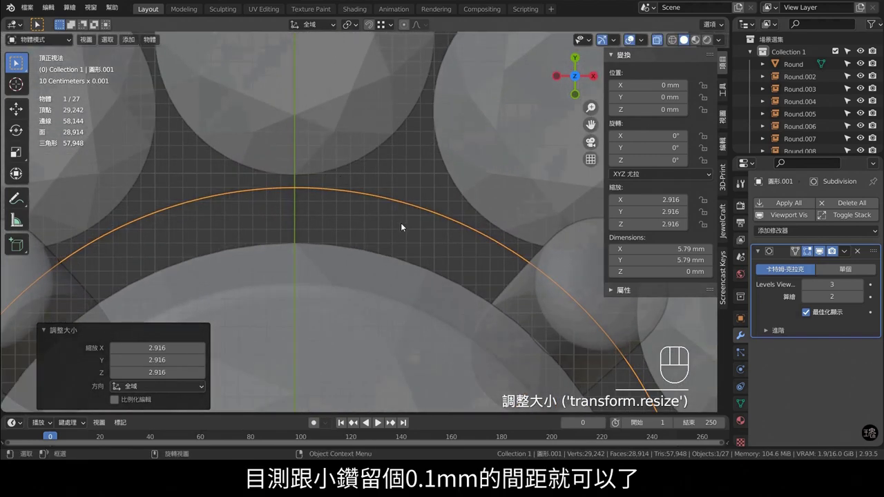
pyautogui.press('s')
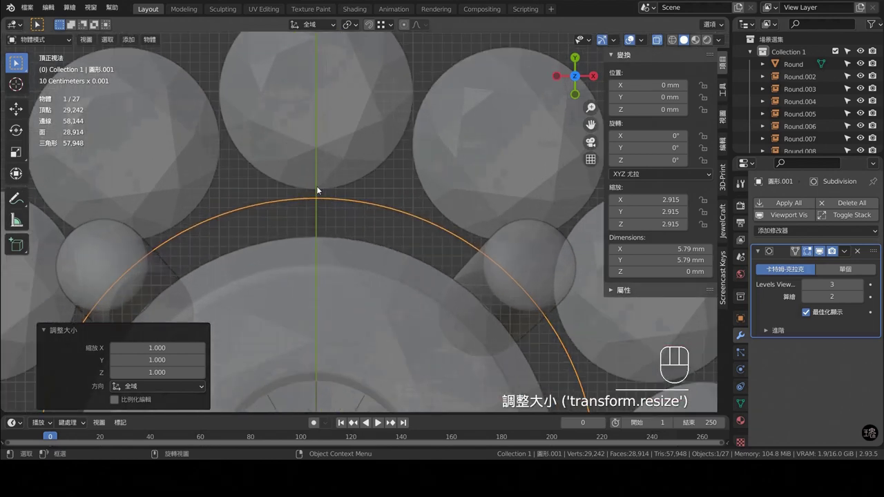
# Extrude the circle outward into a flat ring of faces beneath the halo stones.
pyautogui.press('Tab')
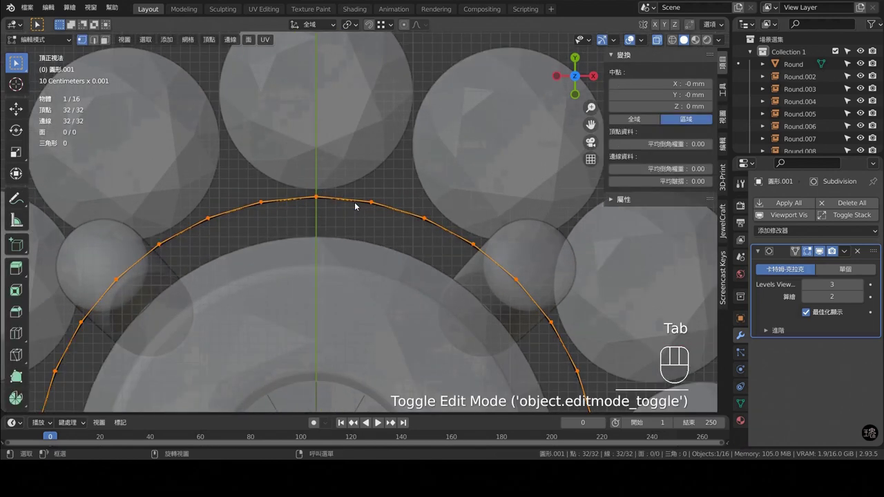
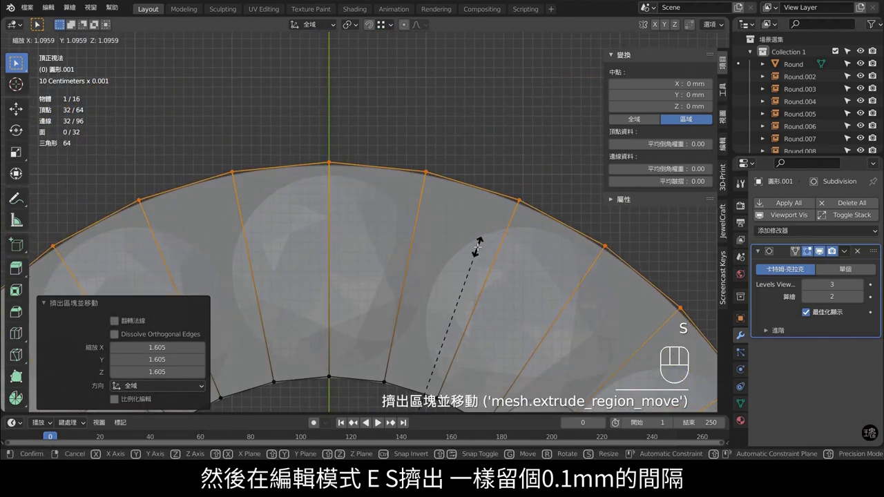
pyautogui.press('s')
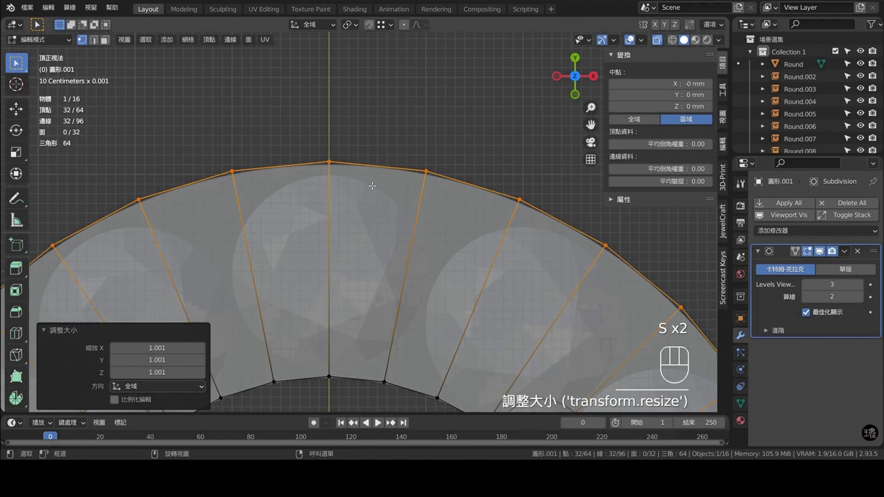
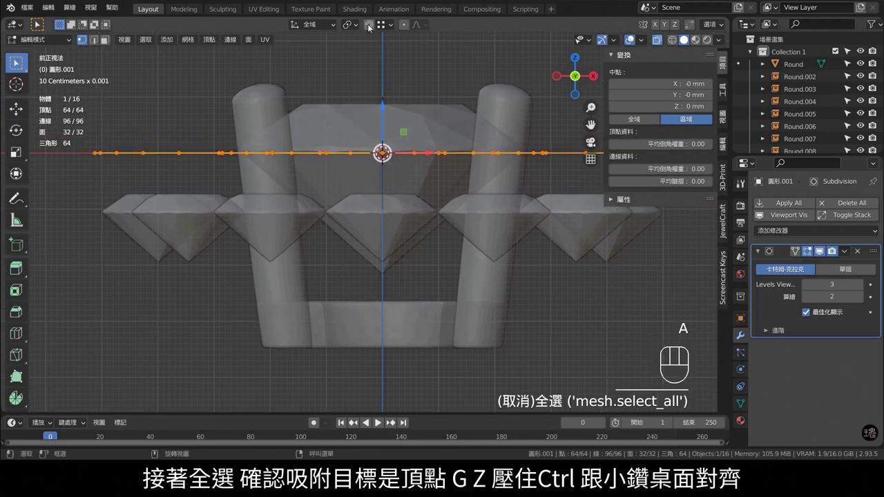
# Lower the ring to the stone tables, extrude it 2.3 mm down, recalculate normals and add a loop cut.
pyautogui.press('g')
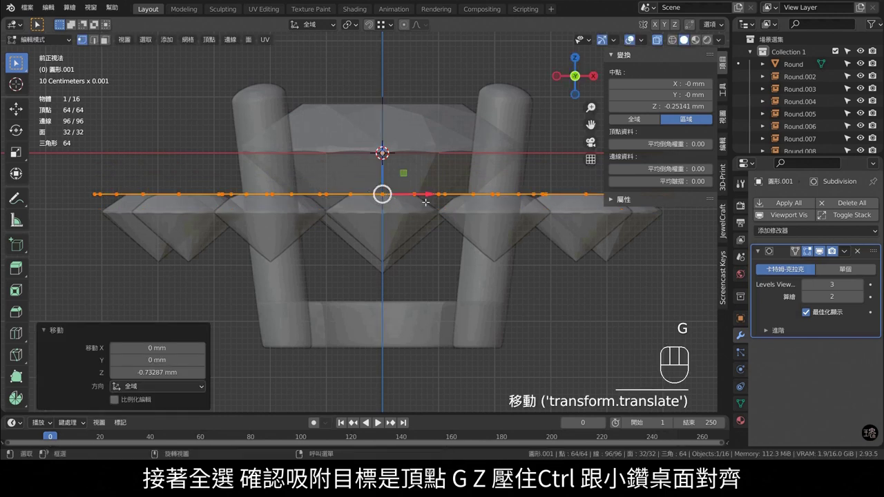
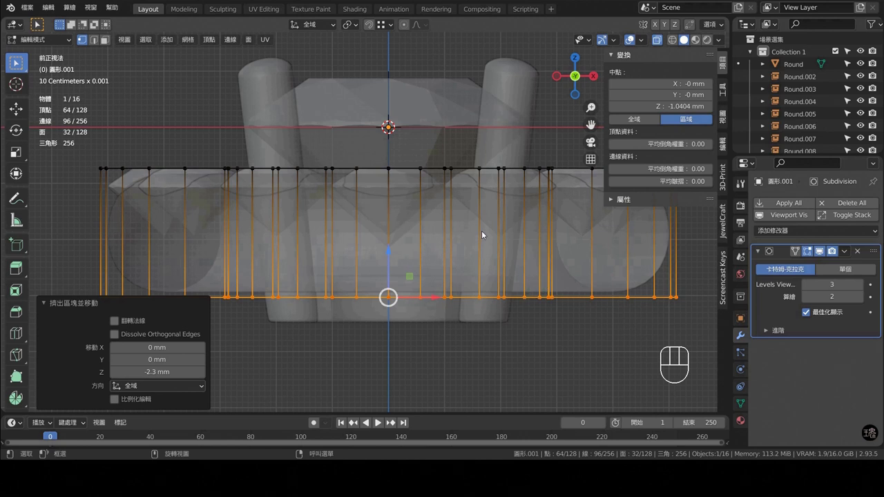
pyautogui.press('a')
pyautogui.press('shift+n')
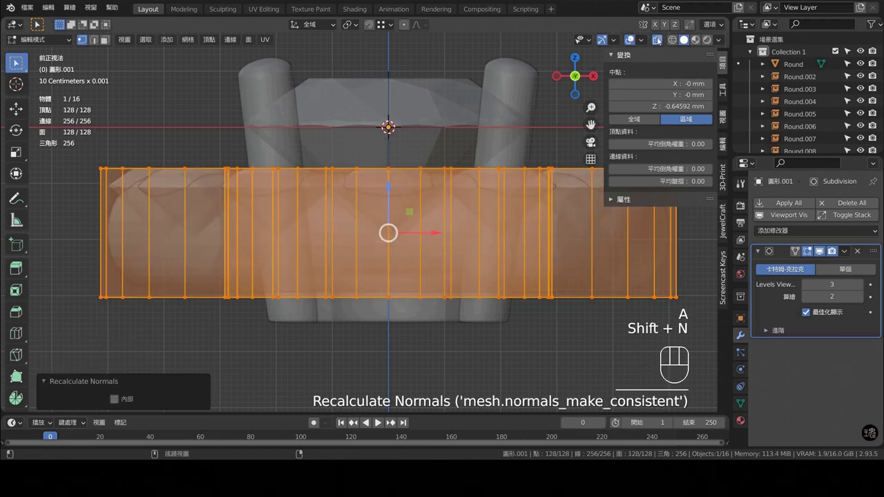
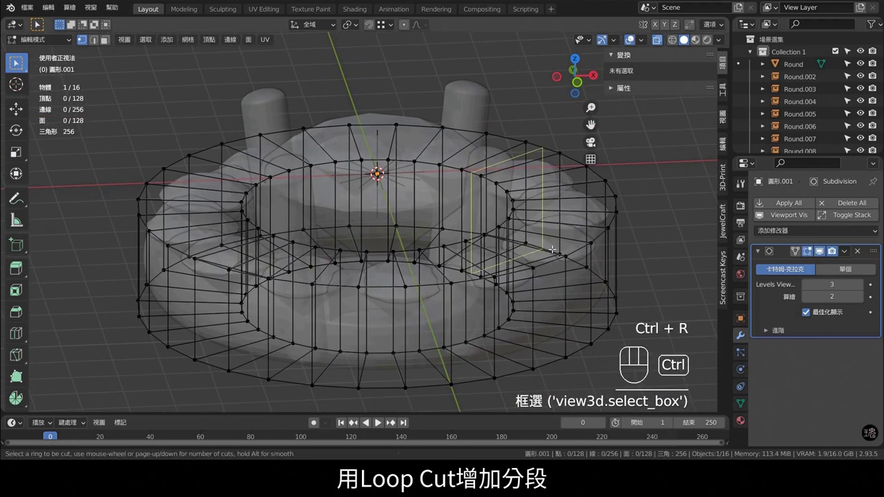
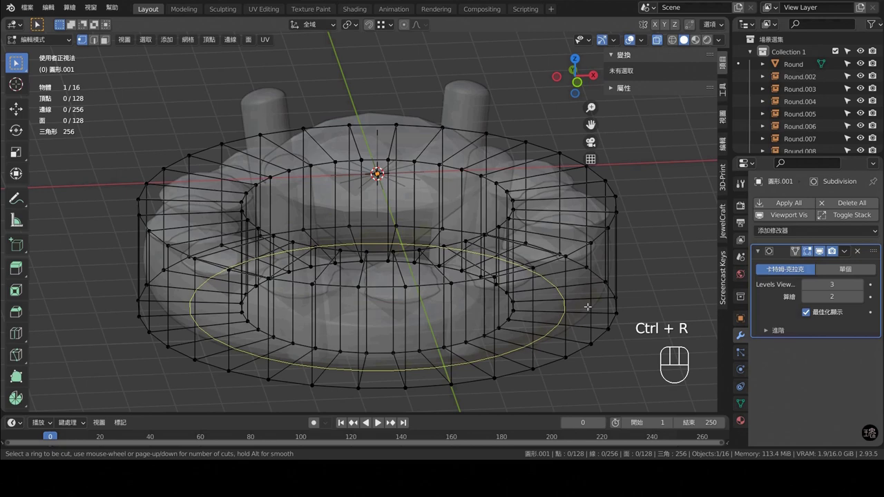
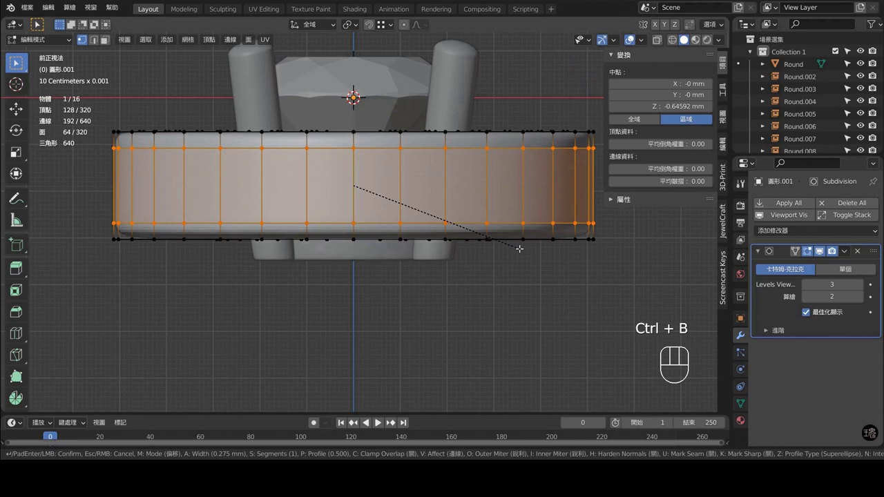
# Bevel the seat's middle edge loop into two loops and finish the bezel seat.
pyautogui.press('Tab')
pyautogui.middleClick(416, 179)
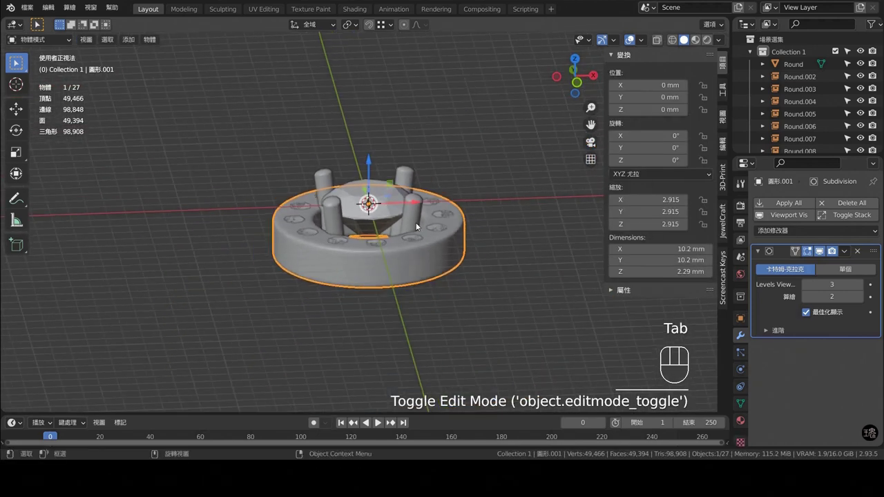
pyautogui.press('KP_7')
# Zoom in and recentre the top view on the finished seat around the stones.
pyautogui.moveTo(435, 270); pyautogui.dragTo(446, 219)
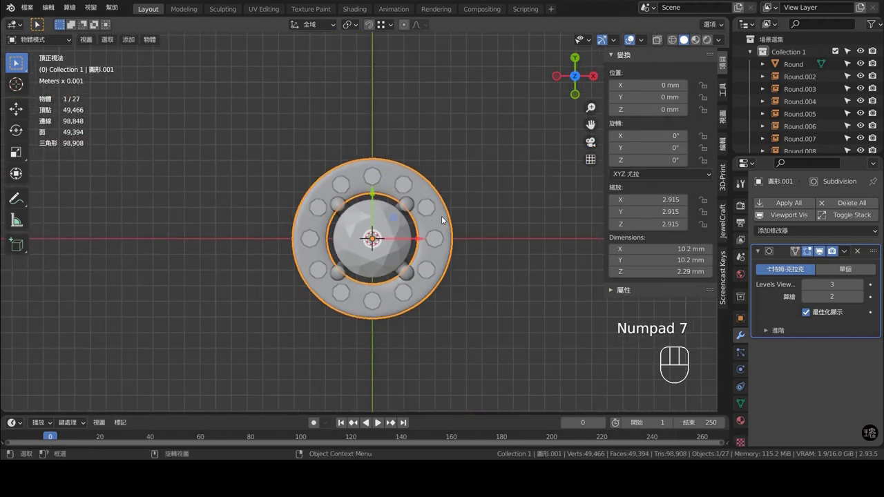
pyautogui.moveTo(442, 270); pyautogui.dragTo(427, 233)
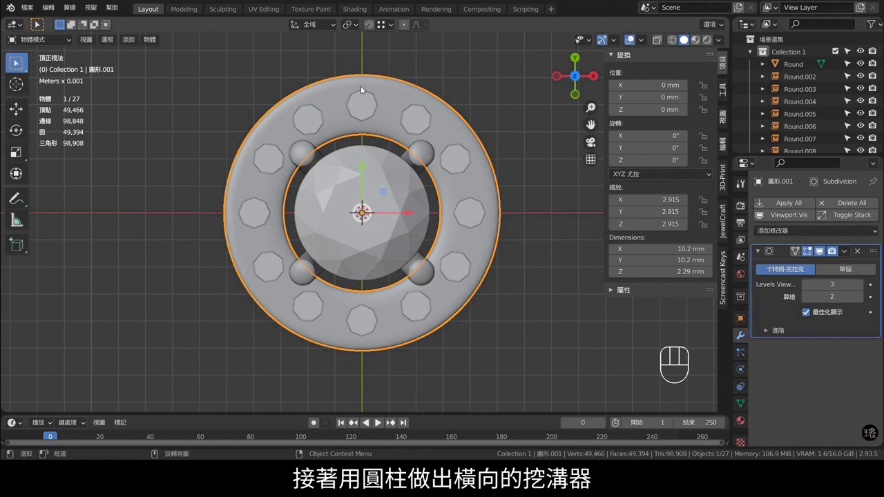
pyautogui.moveTo(433, 86); pyautogui.dragTo(440, 142)
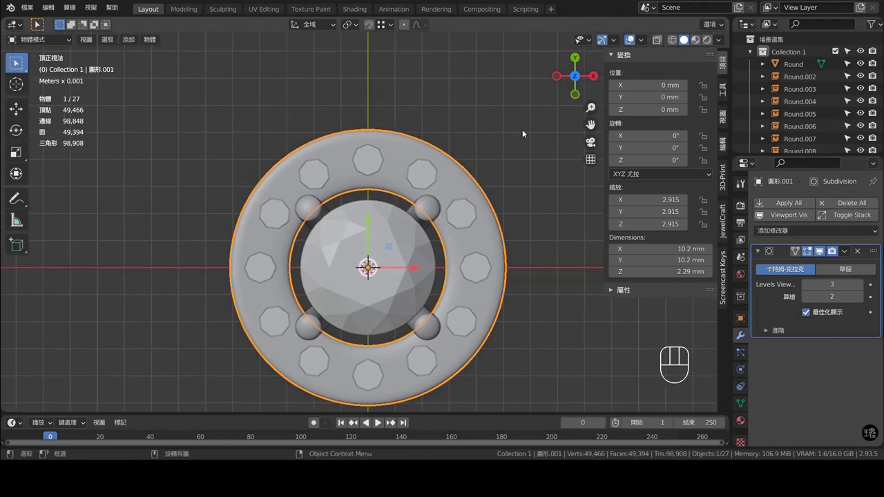
# Add a cylinder rotated 90° on X as a cutter and stretch it into a tall oval profile.
pyautogui.press('shift+a')
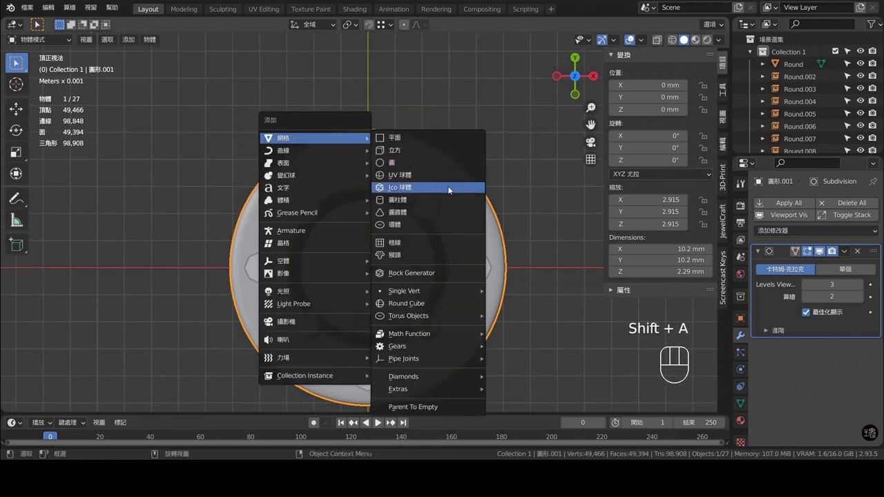
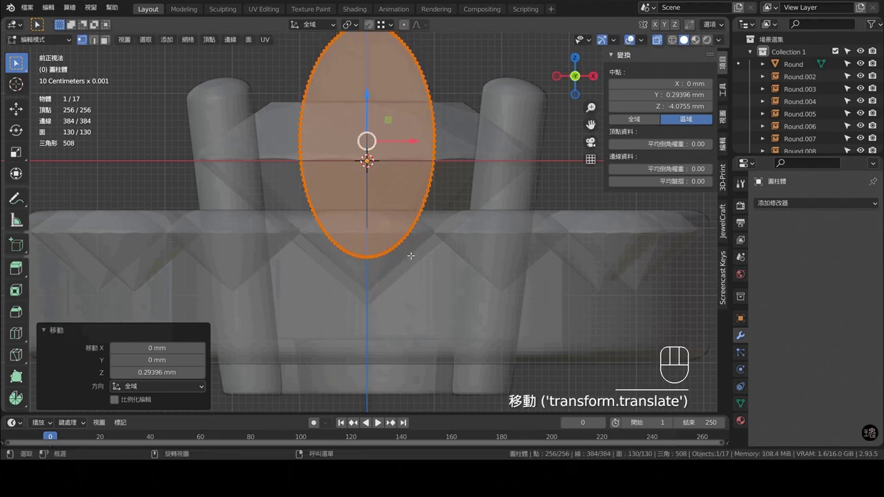
pyautogui.press('s')
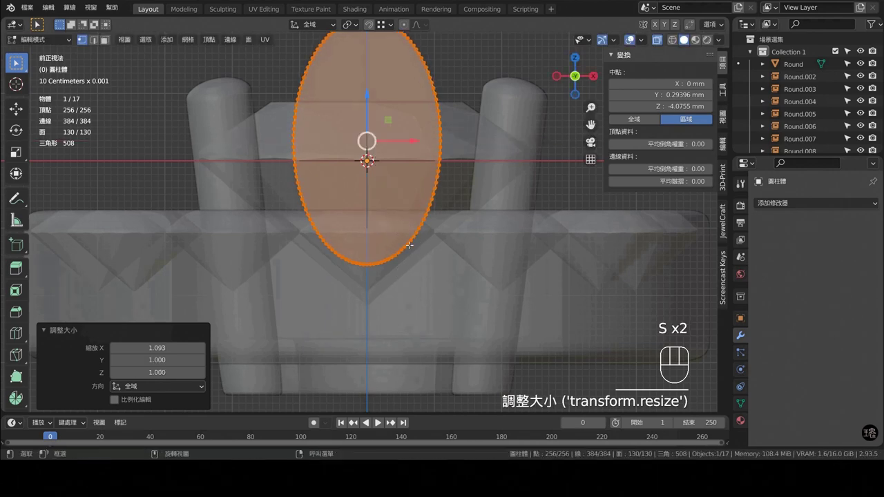
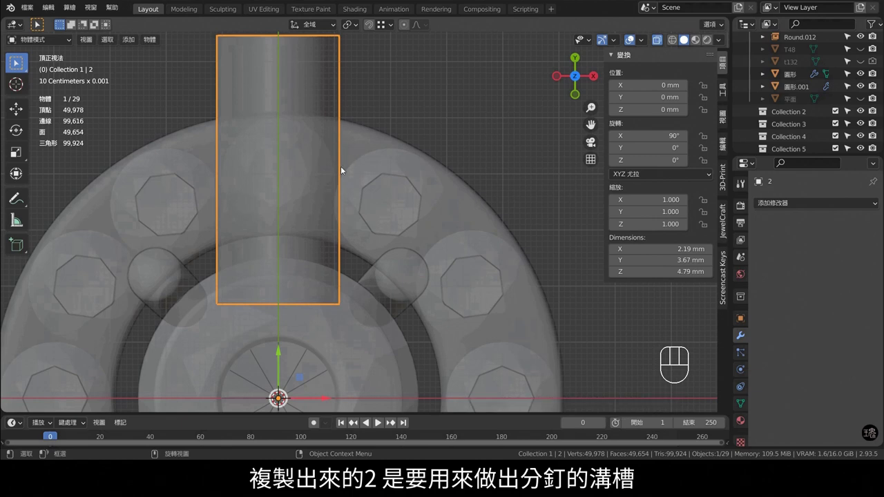
# Thin cutter 2's cross-section and stretch it lengthwise into a long rod in Edit Mode.
pyautogui.press('Tab')
pyautogui.press('KP_1')
pyautogui.press('s')
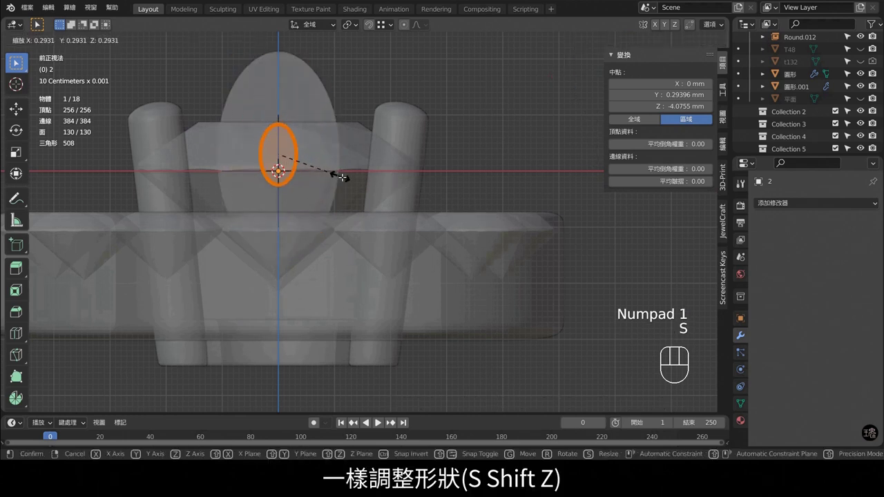
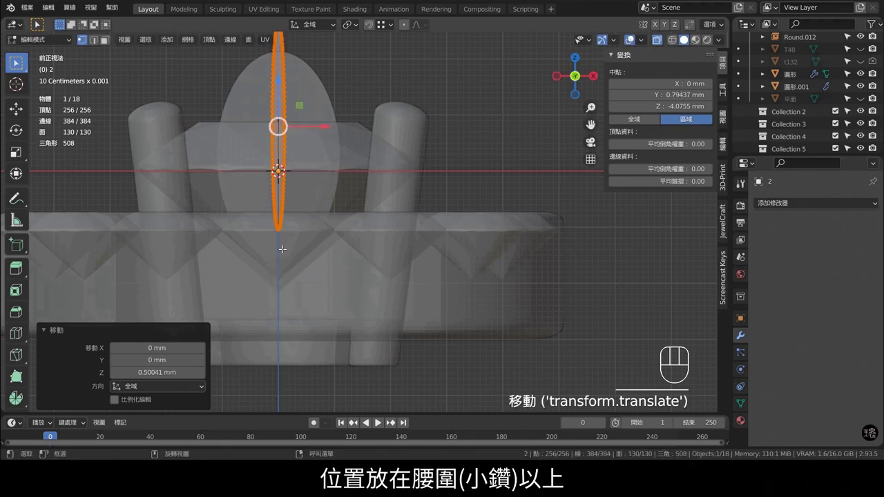
pyautogui.press('KP_7')
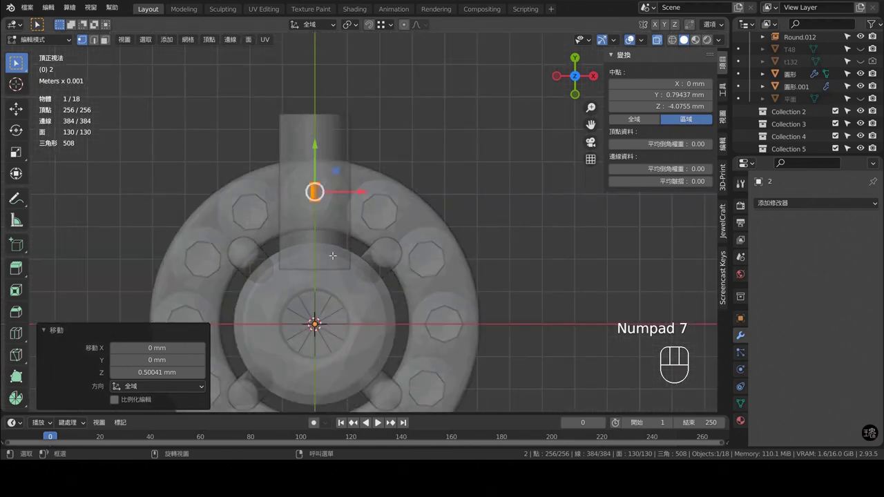
pyautogui.press('s')
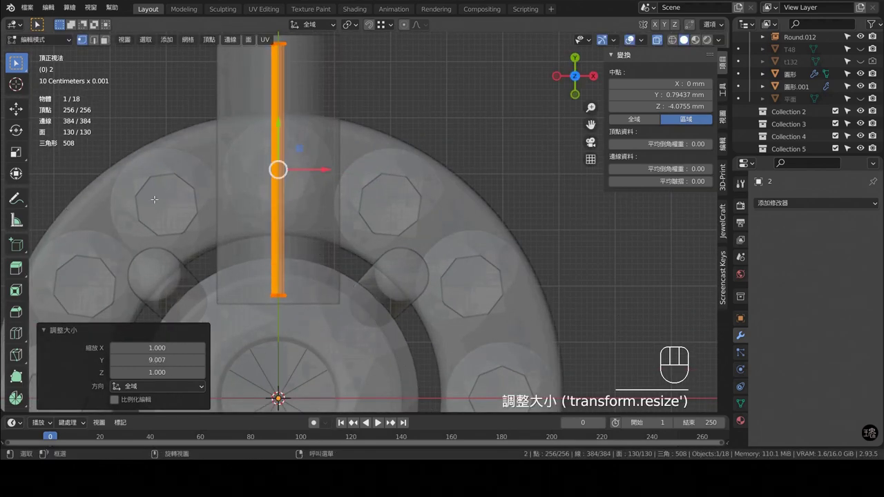
pyautogui.press('Tab')
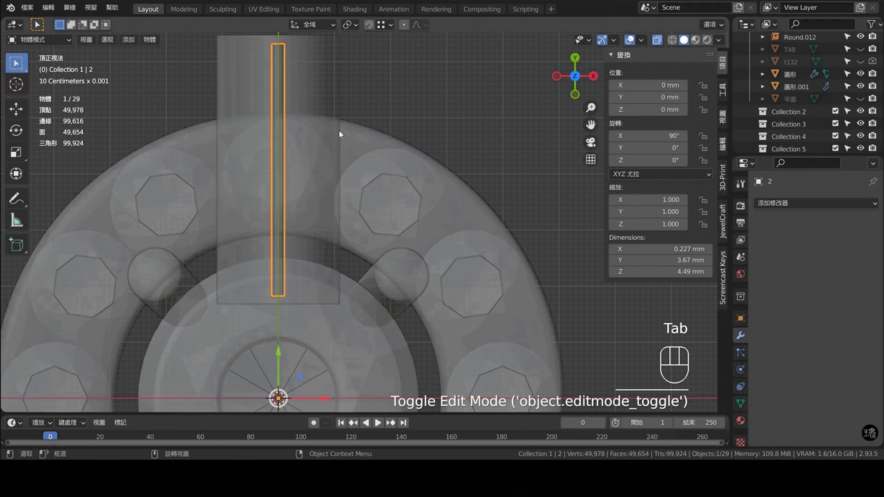
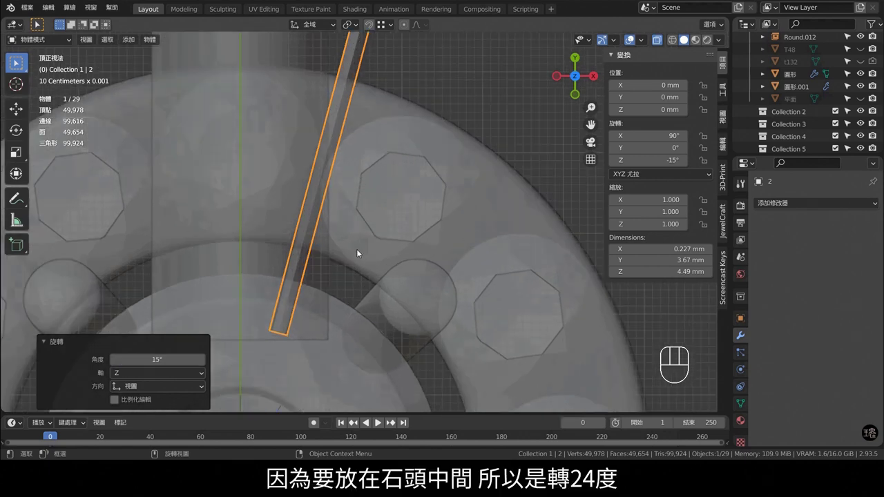
# Rotate the rod 15° about Z between stones and select the bezel seat.
pyautogui.moveTo(394, 257); pyautogui.dragTo(403, 231)
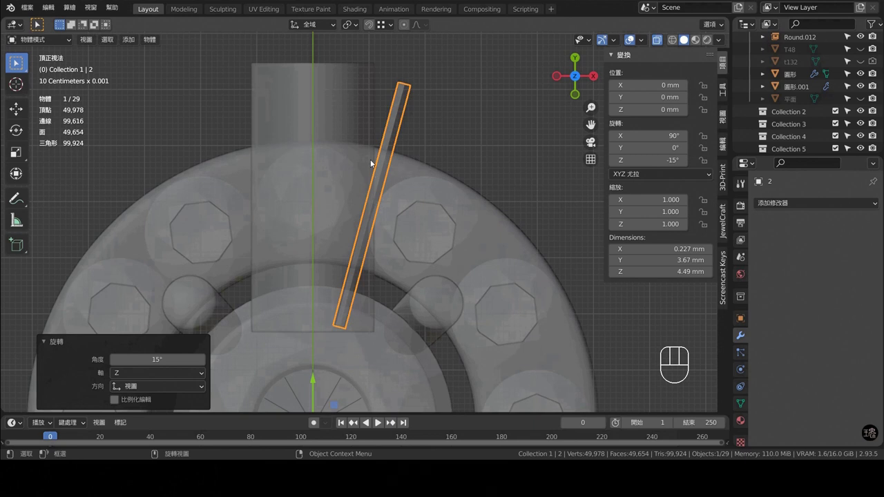
pyautogui.middleClick(376, 159)
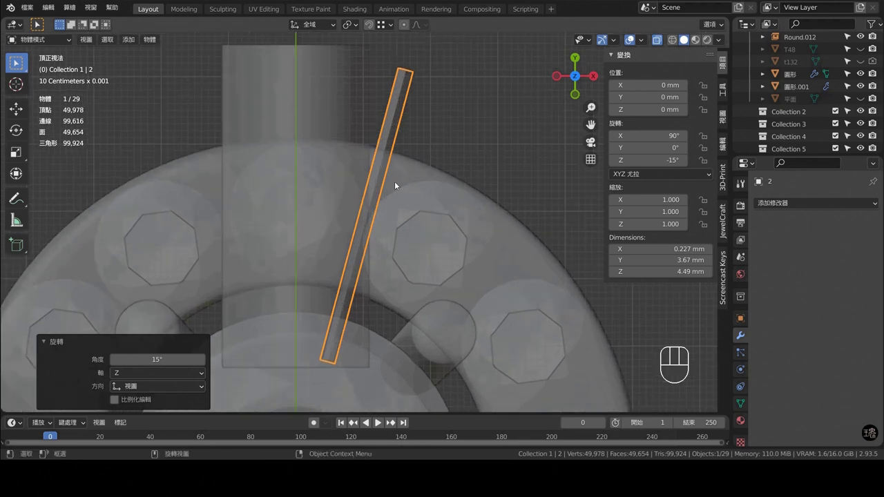
pyautogui.click(403, 165)
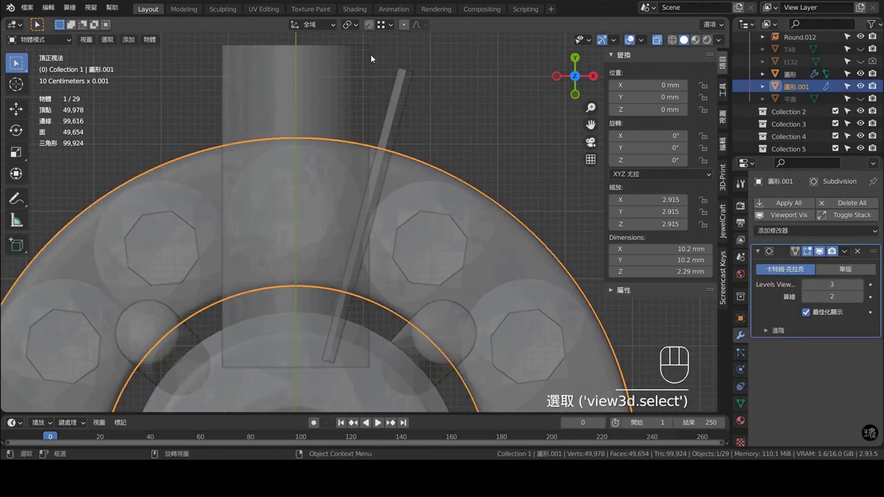
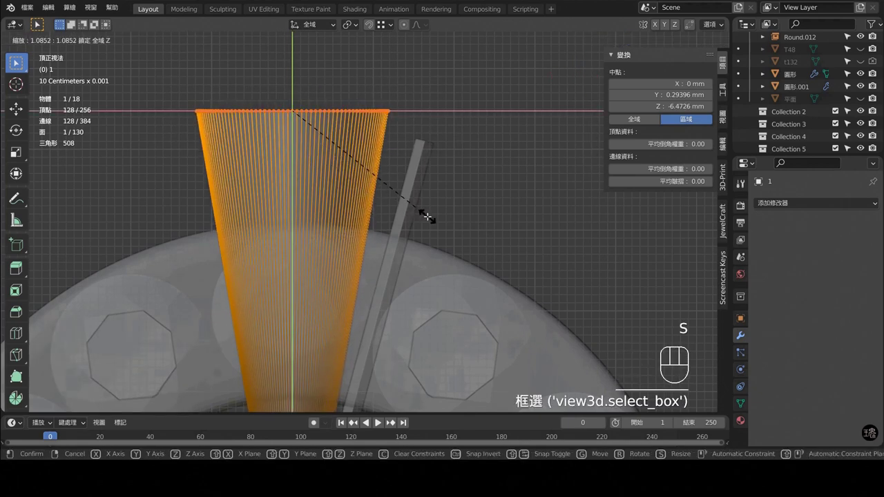
# Widen the cone cutter's top rim 1.027× and rescale its narrow bottom end into a wedge.
pyautogui.press('Tab')
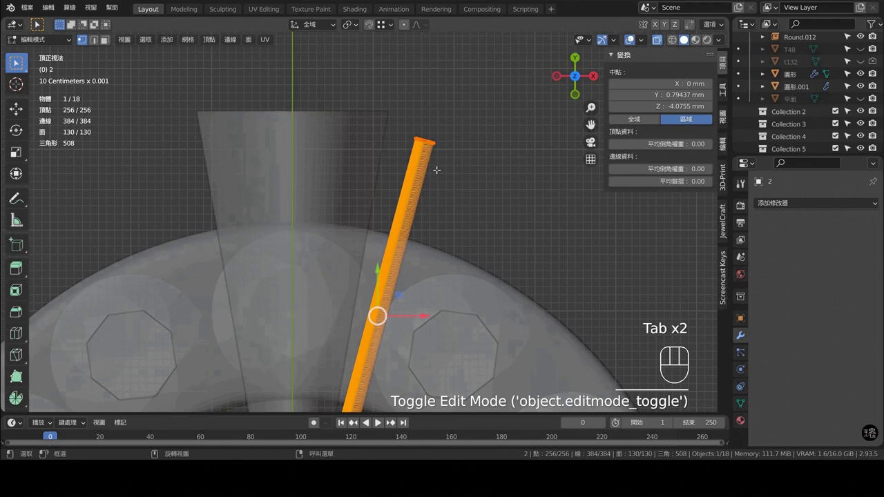
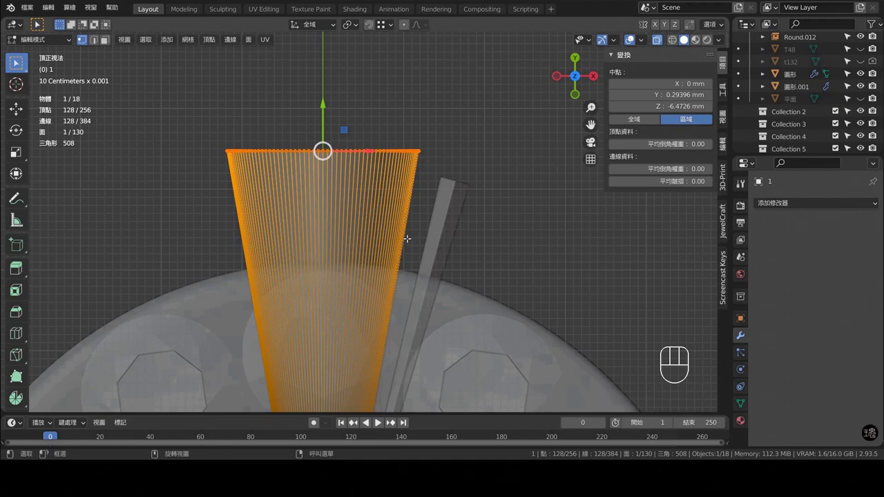
pyautogui.press('s')
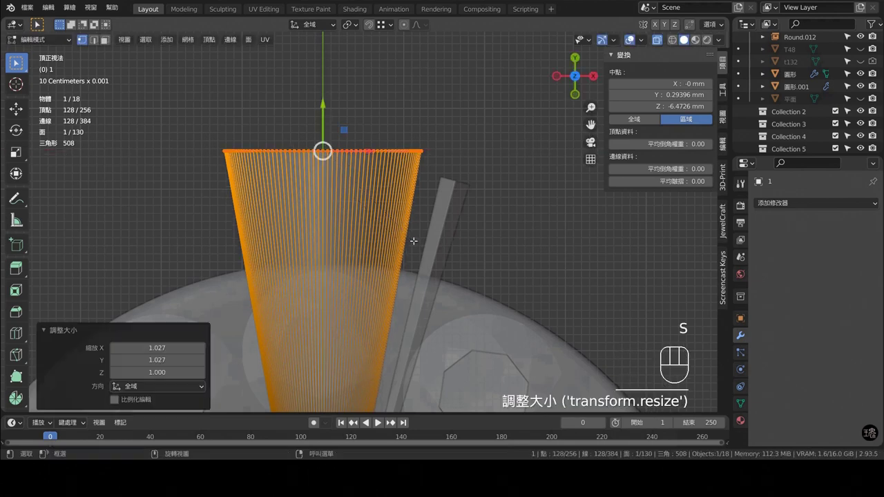
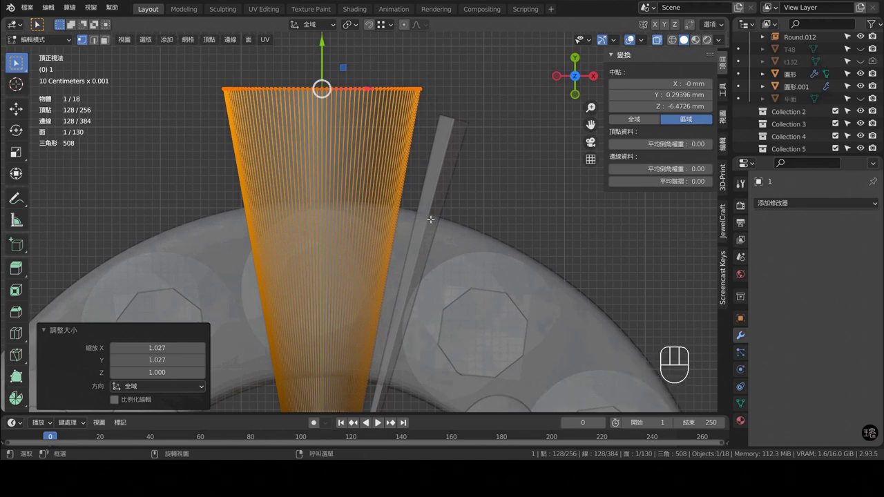
pyautogui.press('shift+z')
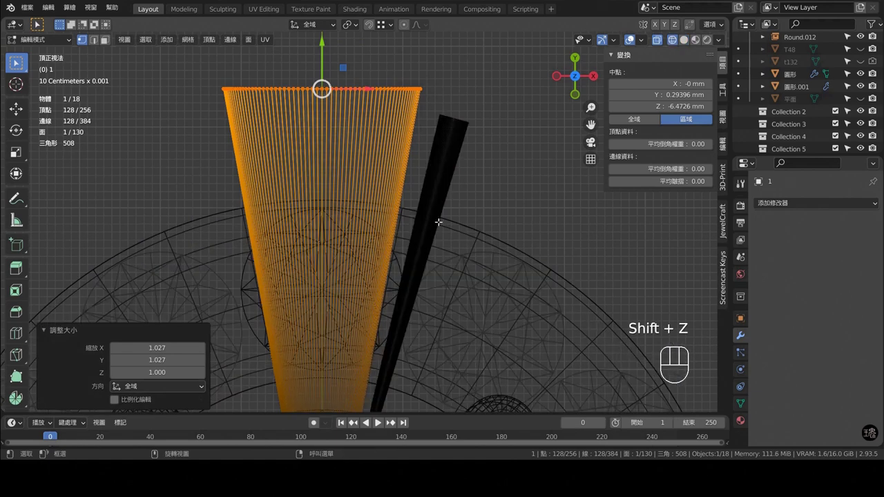
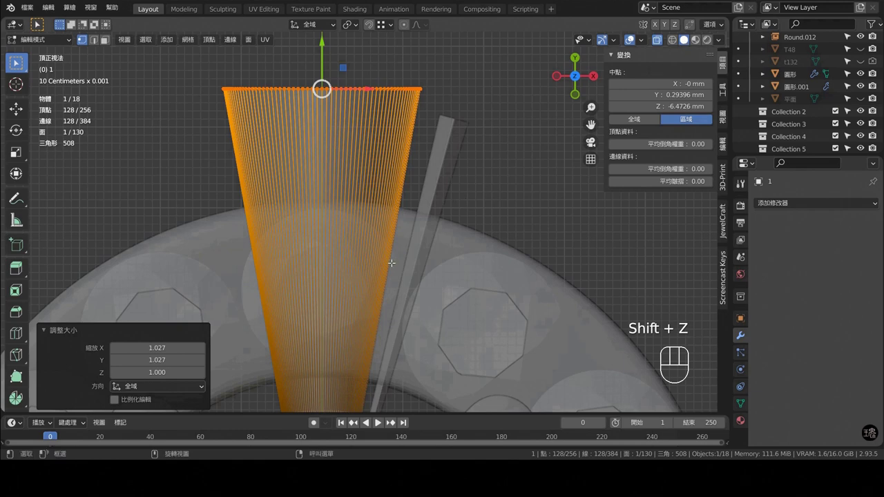
pyautogui.press('s')
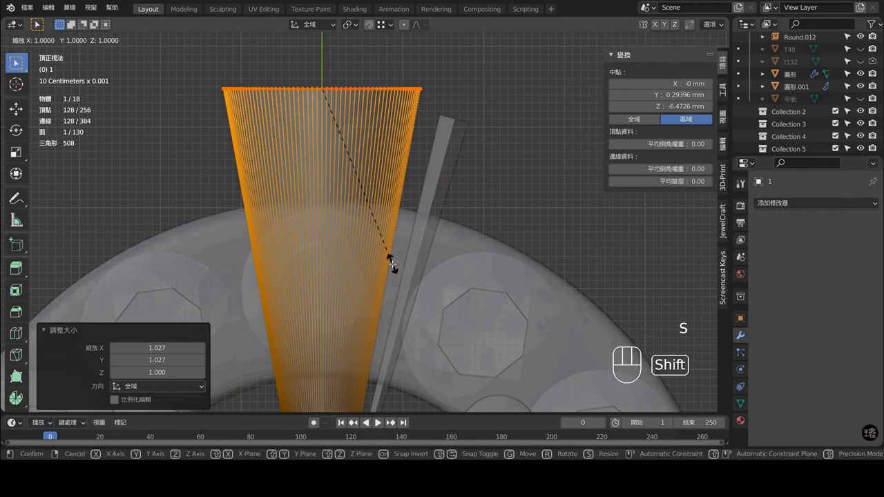
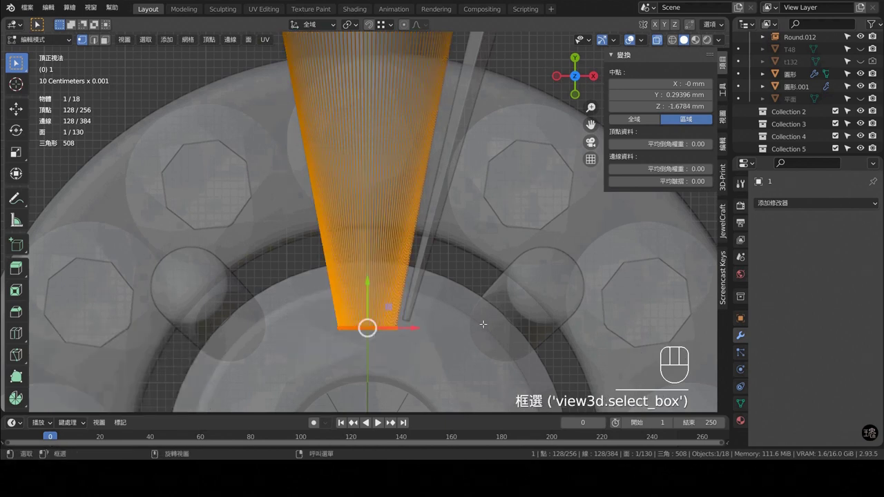
pyautogui.press('s')
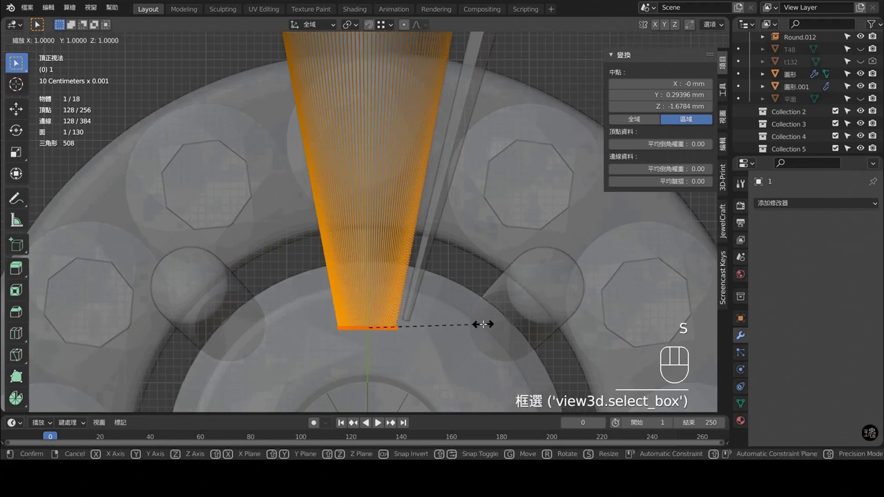
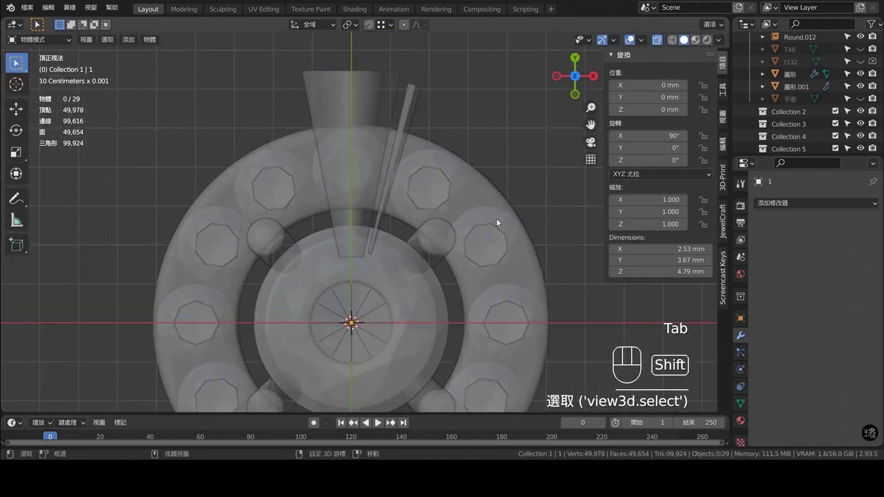
# Move the cone and rod cutters into Round.001 so they array radially, then select the first copy.
pyautogui.moveTo(459, 111); pyautogui.dragTo(424, 111)
pyautogui.click(352, 81)
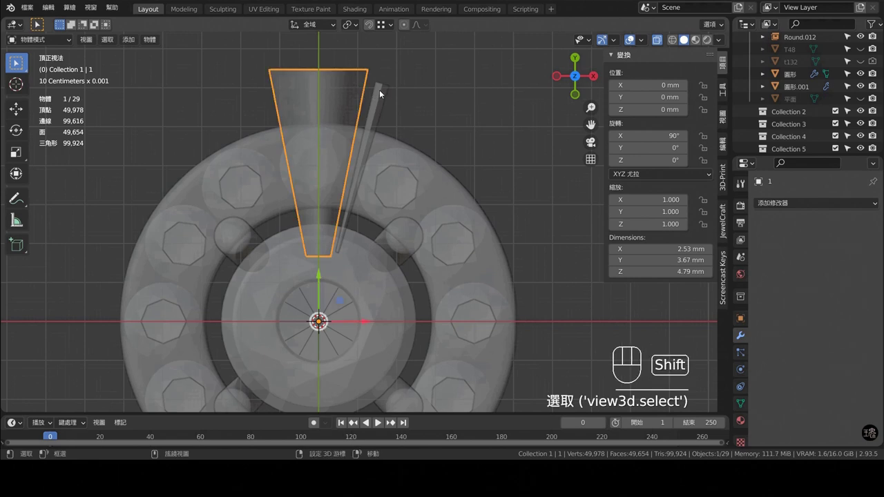
pyautogui.moveTo(437, 146); pyautogui.dragTo(437, 117)
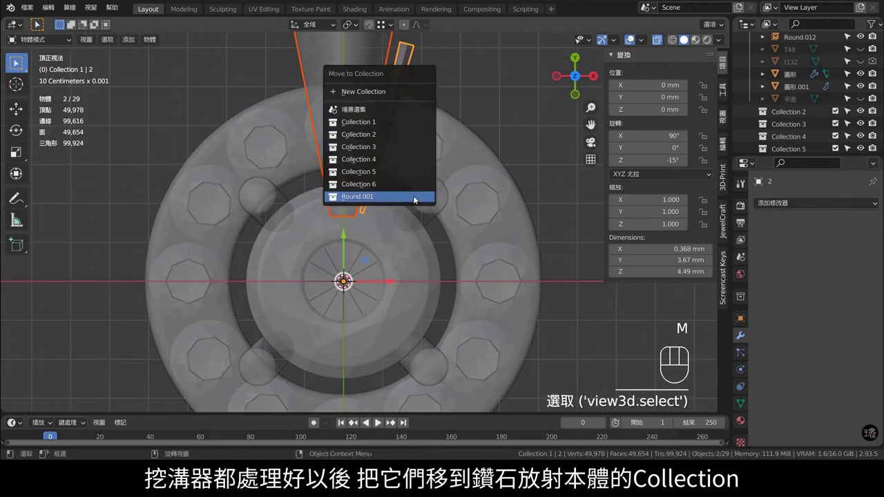
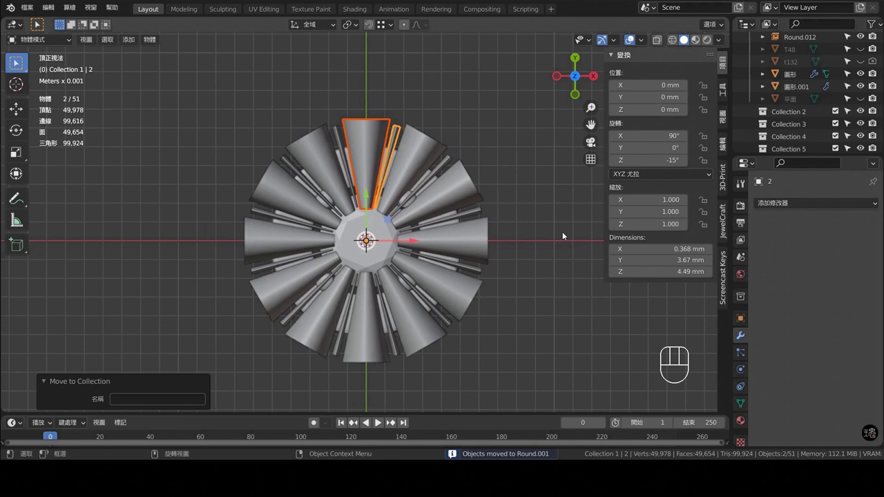
pyautogui.click(547, 230)
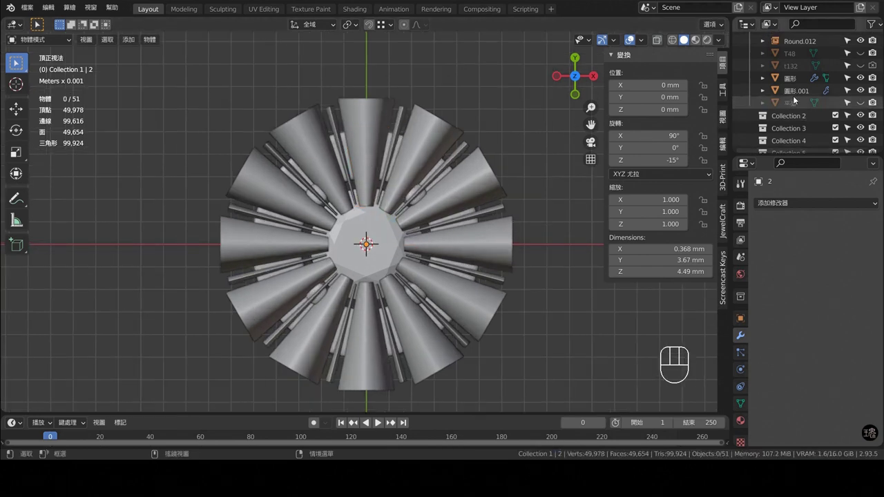
pyautogui.click(810, 83)
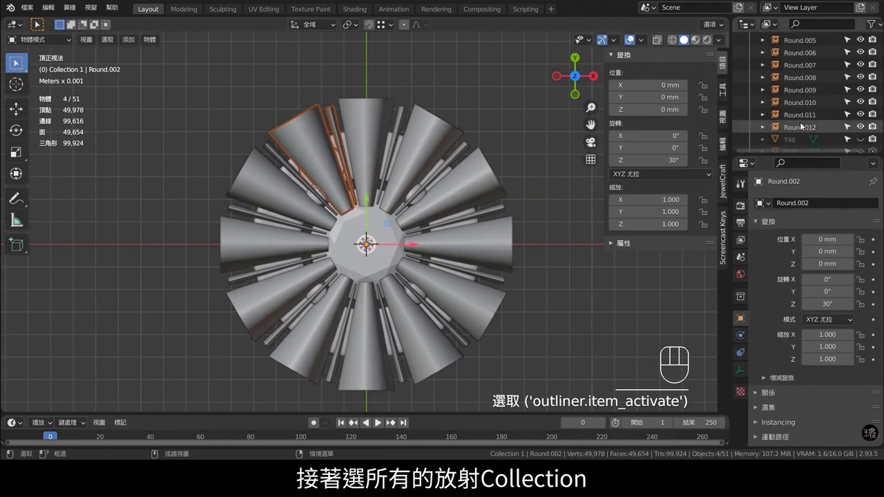
# Make the Round collection's radial instances into real objects with Ctrl+A.
pyautogui.click(801, 128)
pyautogui.press('ctrl+s')
pyautogui.press('ctrl+a')
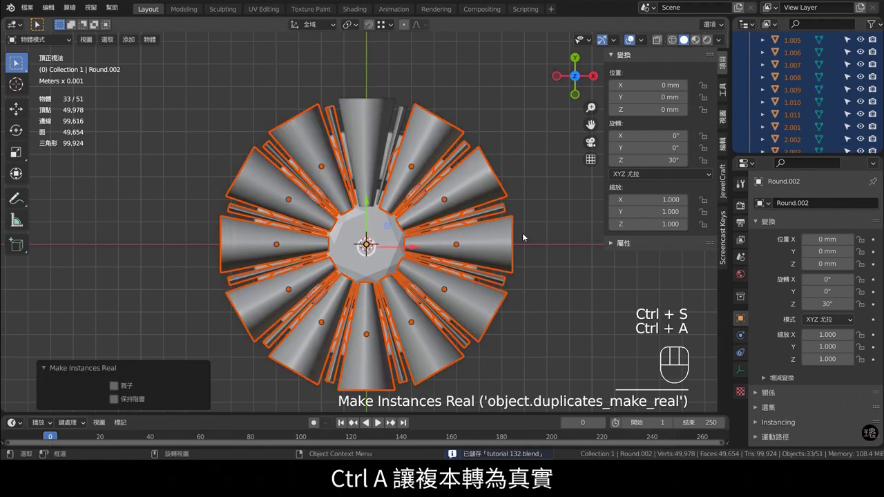
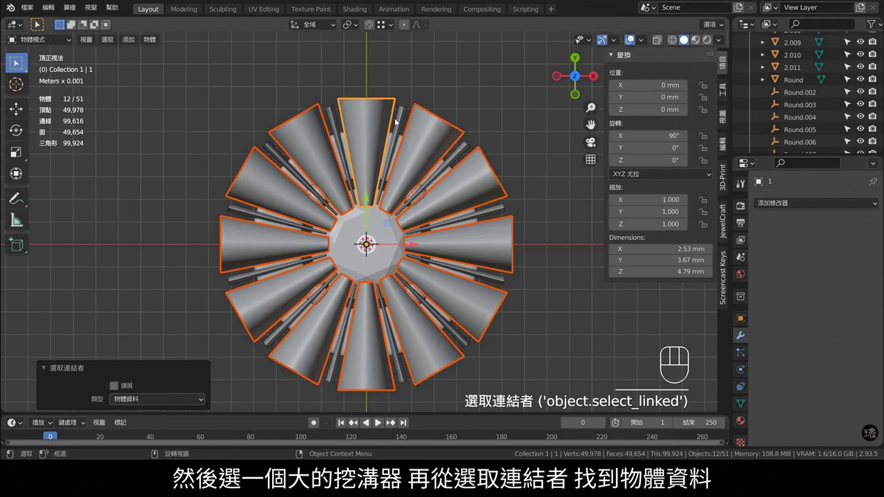
# Delete the duplicate cone and thin bar cutters, leaving cutters 1 and 2 in Collection 1.
pyautogui.press('ctrl+j')
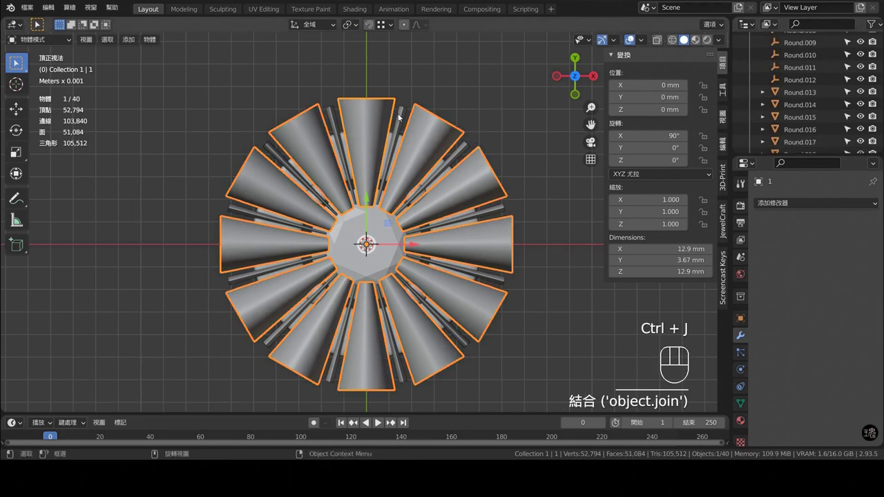
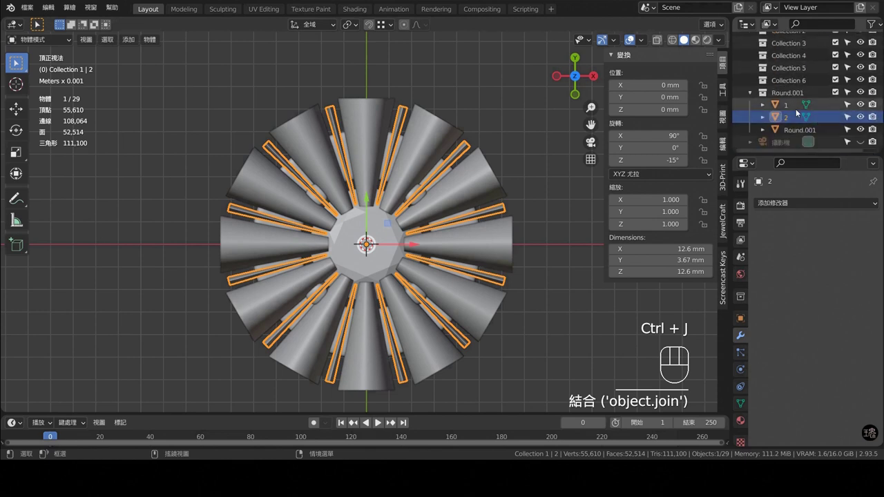
pyautogui.moveTo(798, 101); pyautogui.dragTo(802, 74)
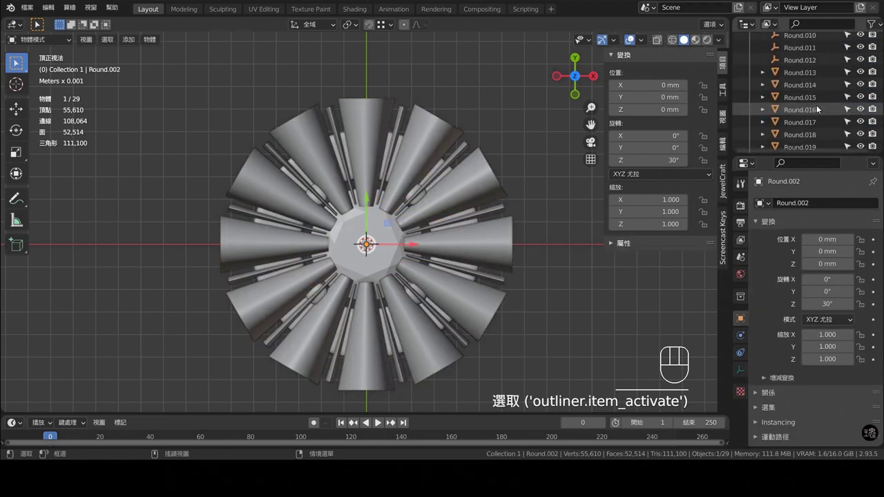
pyautogui.press('x')
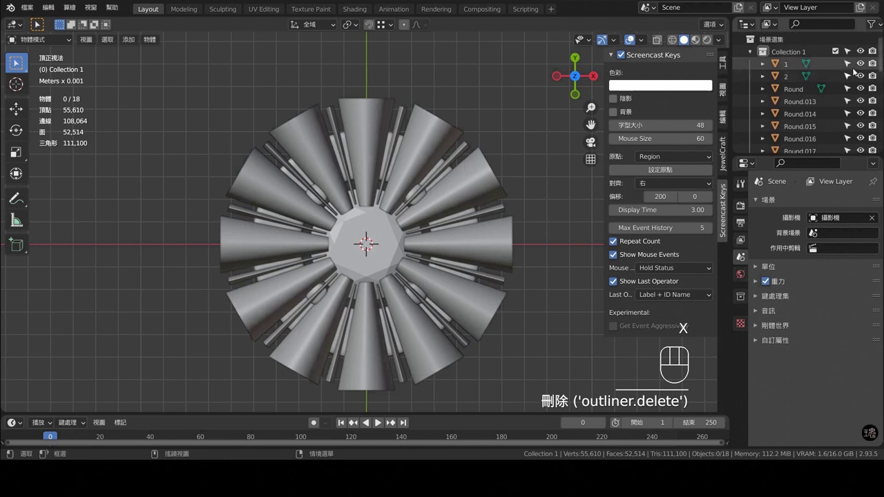
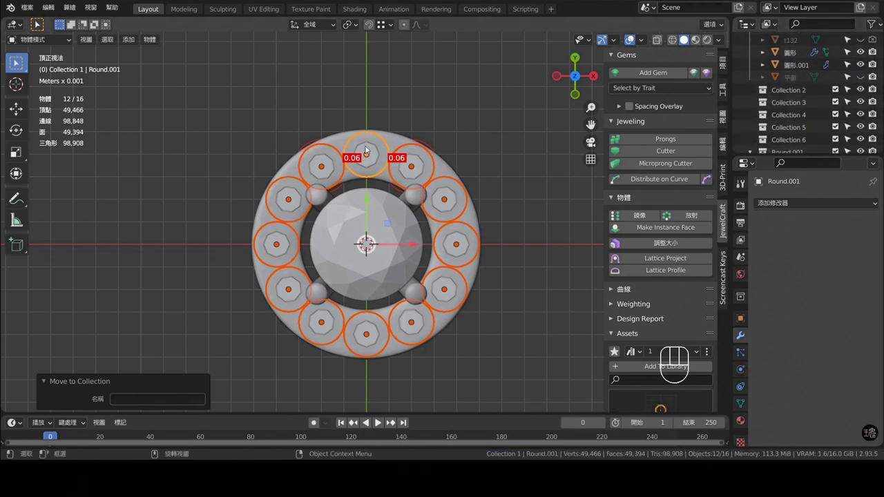
# Orbit to inspect the halo of small stones, then return to top view.
pyautogui.middleClick(412, 134)
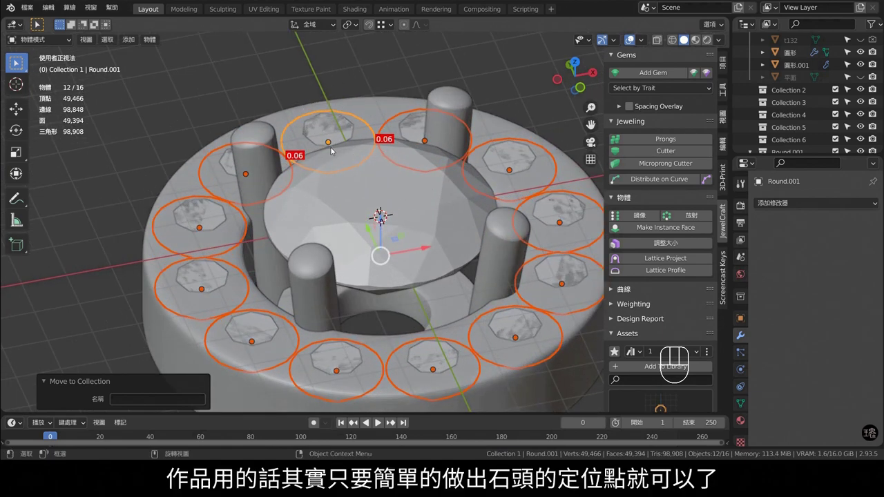
pyautogui.press('KP_7')
# Select all 2 mm halo stones by size and add JewelCraft seat cutters to them.
pyautogui.moveTo(347, 184); pyautogui.dragTo(343, 178)
pyautogui.moveTo(460, 90); pyautogui.dragTo(460, 90)
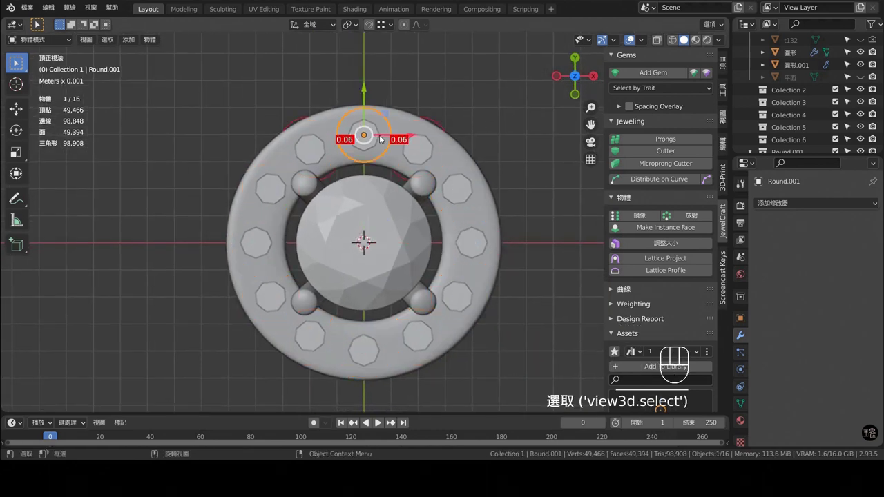
pyautogui.moveTo(659, 92); pyautogui.dragTo(612, 117)
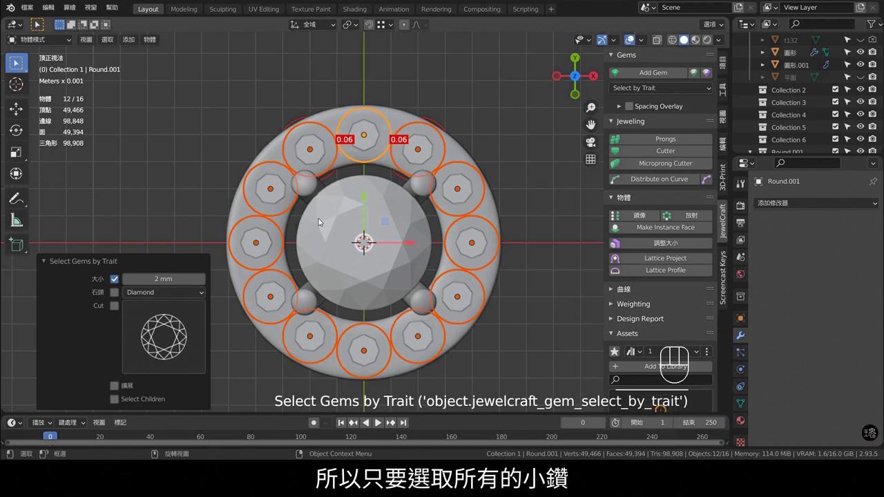
pyautogui.moveTo(674, 155); pyautogui.dragTo(409, 274)
# Disable Handle and Hole on the new cutters in the Add Cutter panel.
pyautogui.moveTo(389, 282); pyautogui.dragTo(432, 200)
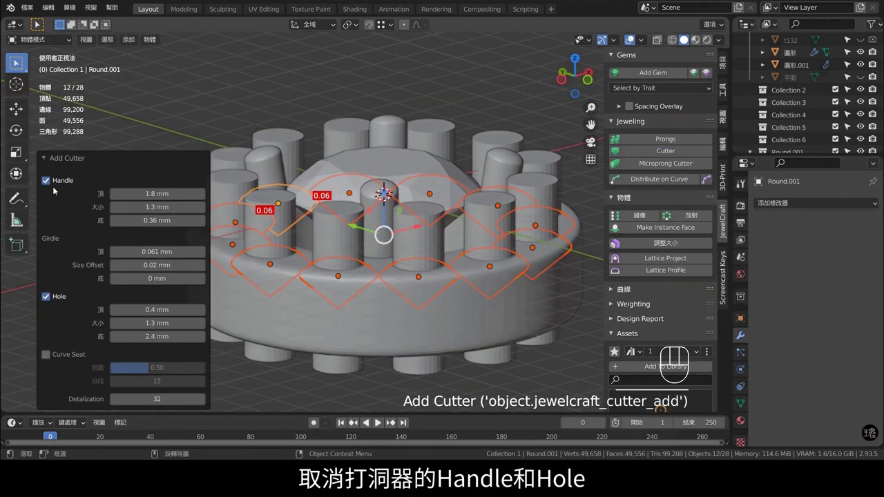
pyautogui.moveTo(47, 183); pyautogui.dragTo(56, 205)
pyautogui.click(47, 299)
pyautogui.moveTo(476, 306); pyautogui.dragTo(477, 286)
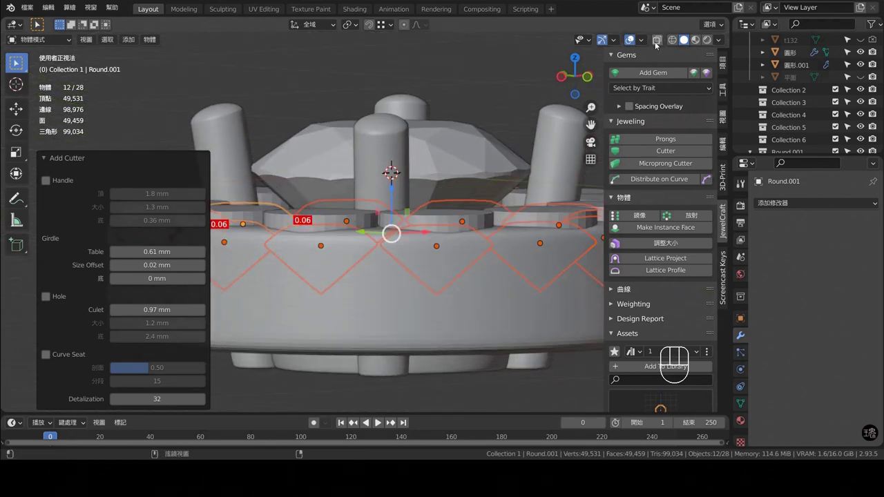
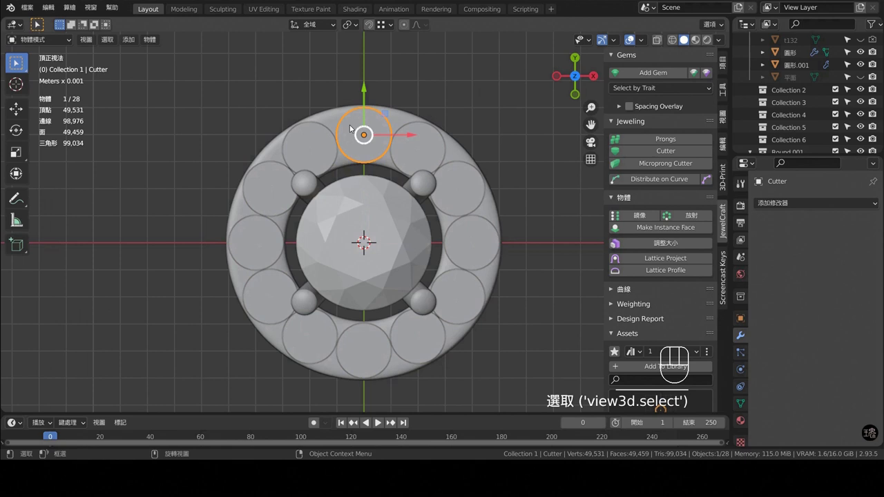
# Select the twelve cutters by linked object data and join them into one Cutter object.
pyautogui.moveTo(107, 41); pyautogui.dragTo(220, 213)
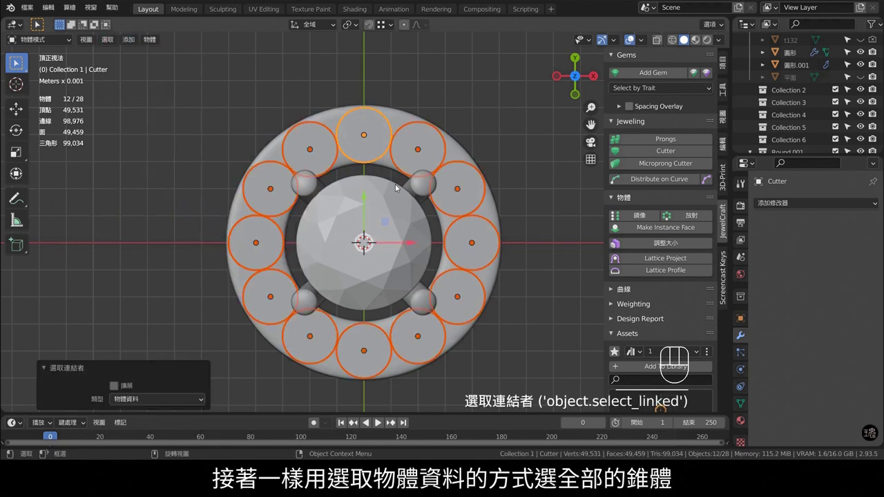
pyautogui.press('ctrl+j')
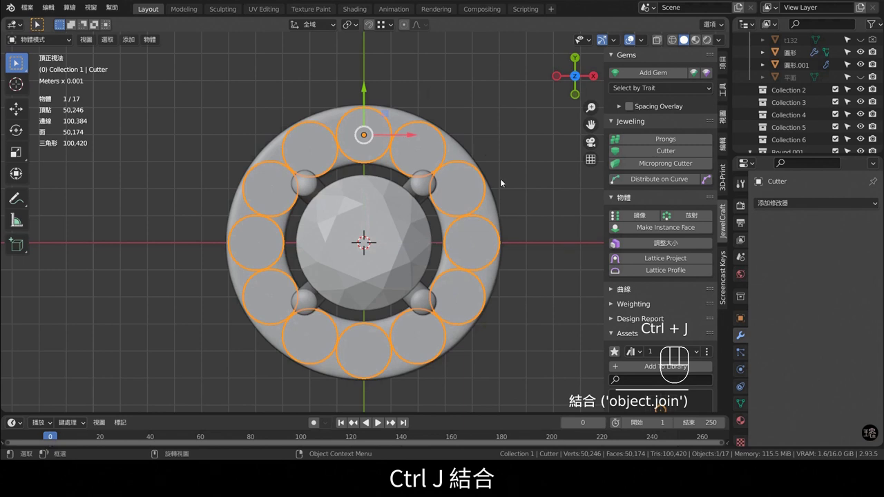
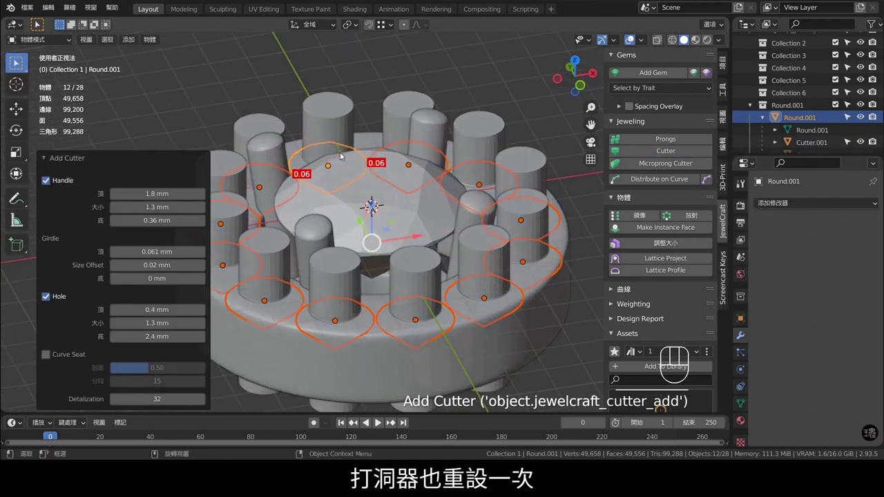
# Remove the handle from the new cutters and BoolTool-difference stone seats out of the bezel.
pyautogui.click(48, 182)
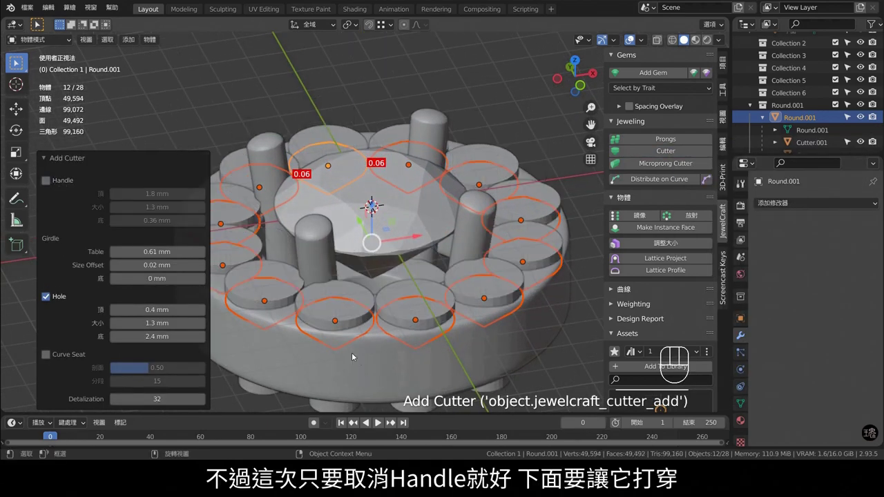
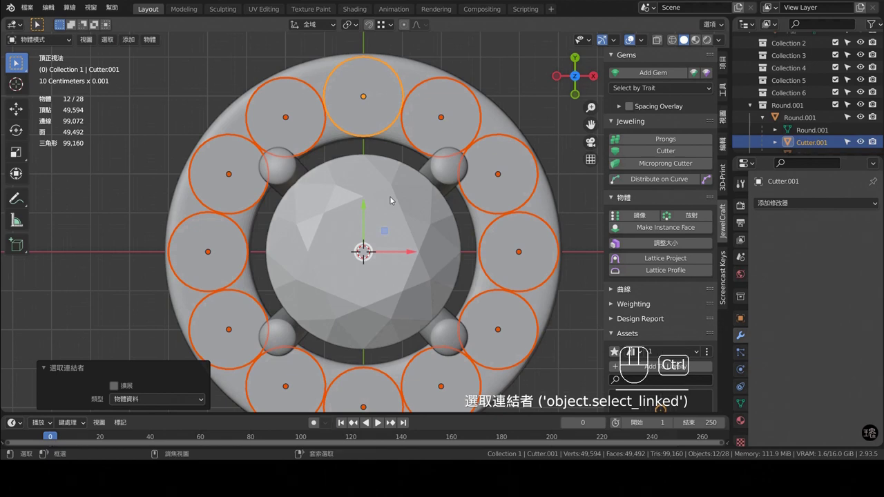
pyautogui.moveTo(384, 130); pyautogui.dragTo(365, 82)
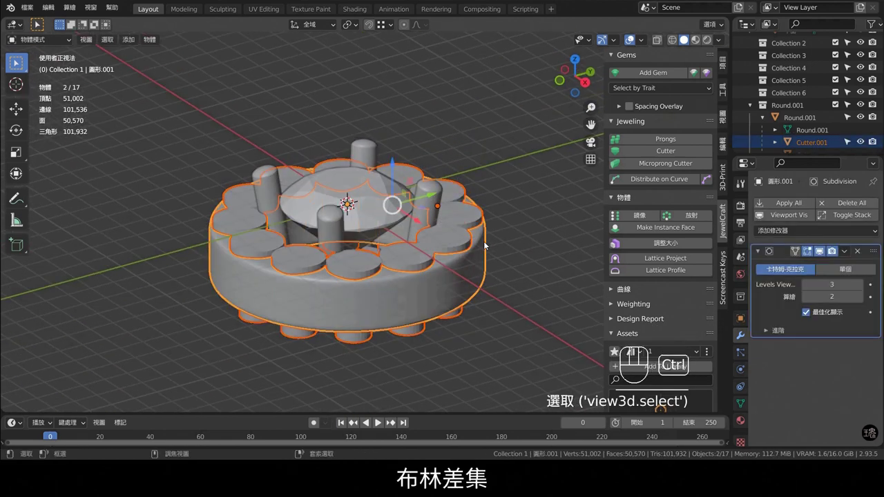
pyautogui.press('ctrl+KP_Subtract')
pyautogui.moveTo(413, 209); pyautogui.dragTo(433, 282)
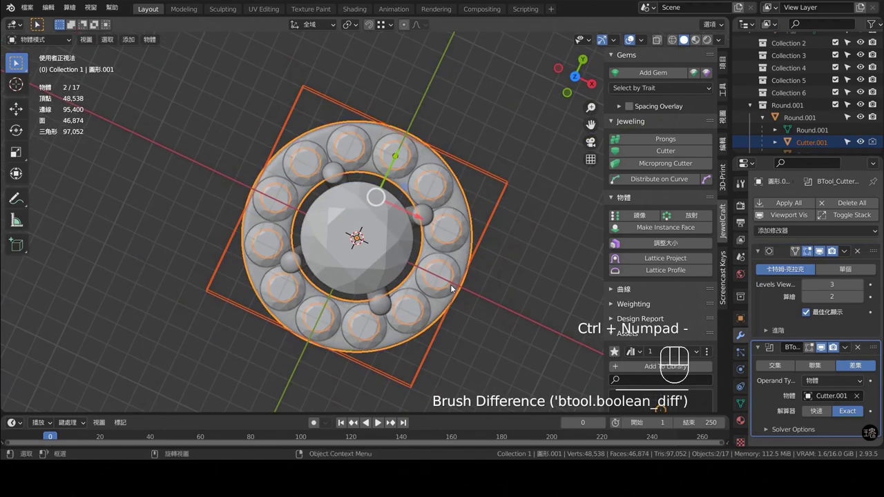
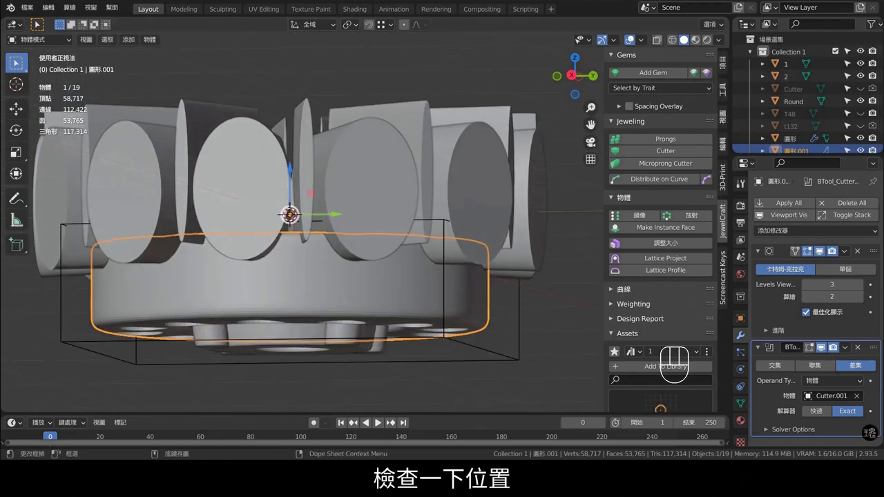
# Cut grooves into the bezel with the first fin cutter via BoolTool difference, Fast solver.
pyautogui.moveTo(485, 301); pyautogui.dragTo(375, 291)
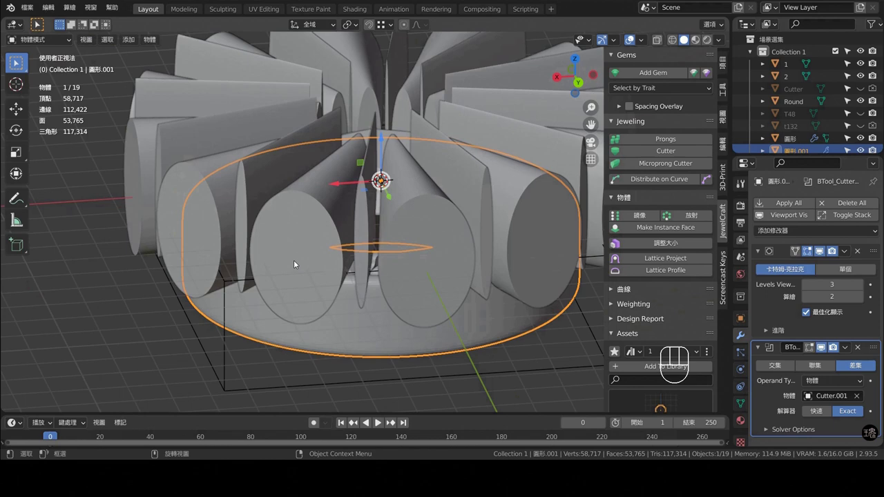
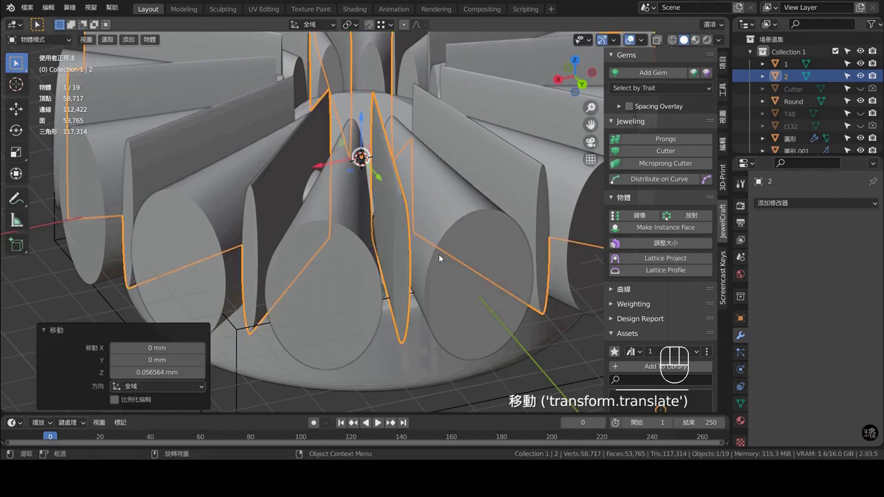
pyautogui.press('KP_1')
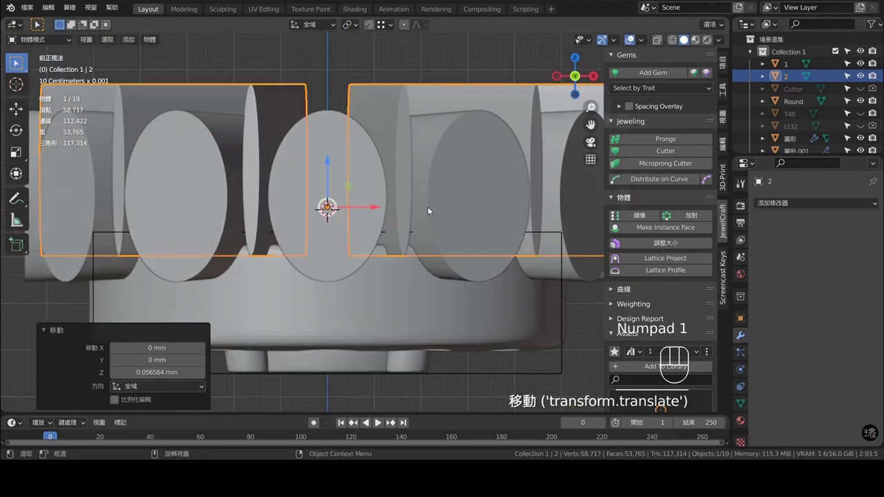
pyautogui.moveTo(438, 219); pyautogui.dragTo(442, 256)
pyautogui.click(495, 164)
pyautogui.middleClick(491, 259)
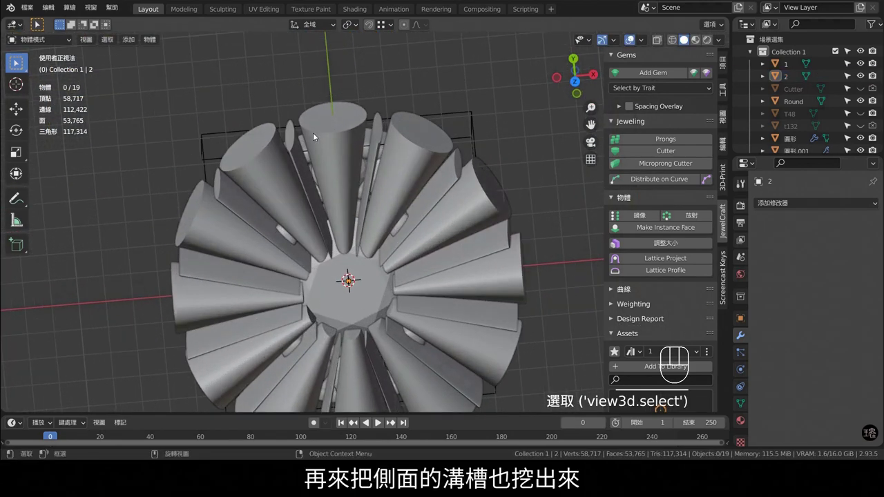
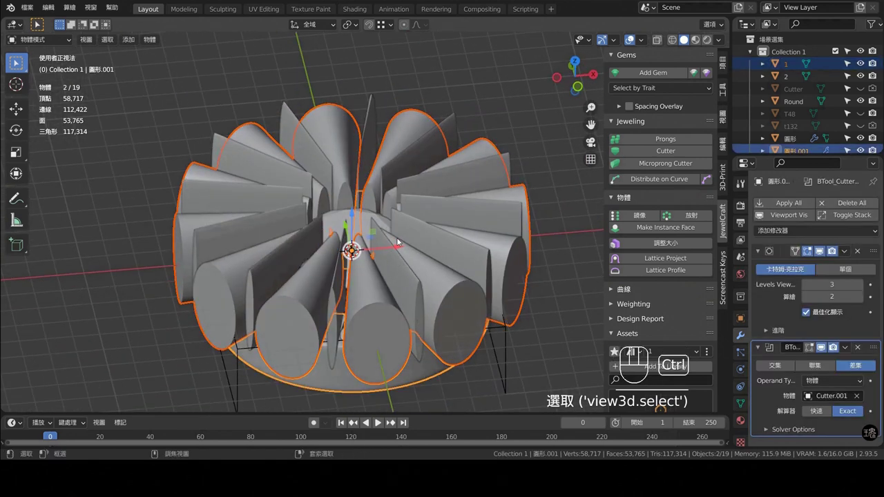
pyautogui.press('ctrl+KP_Subtract')
pyautogui.moveTo(455, 136); pyautogui.dragTo(419, 179)
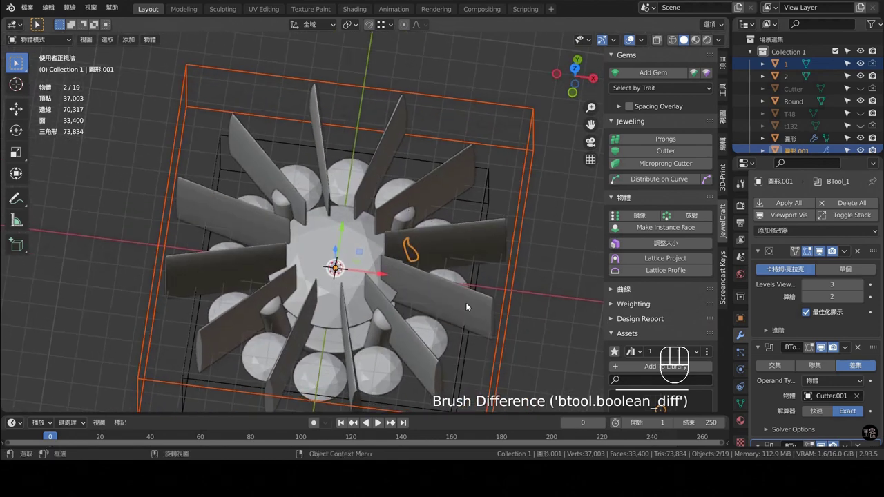
pyautogui.middleClick(424, 259)
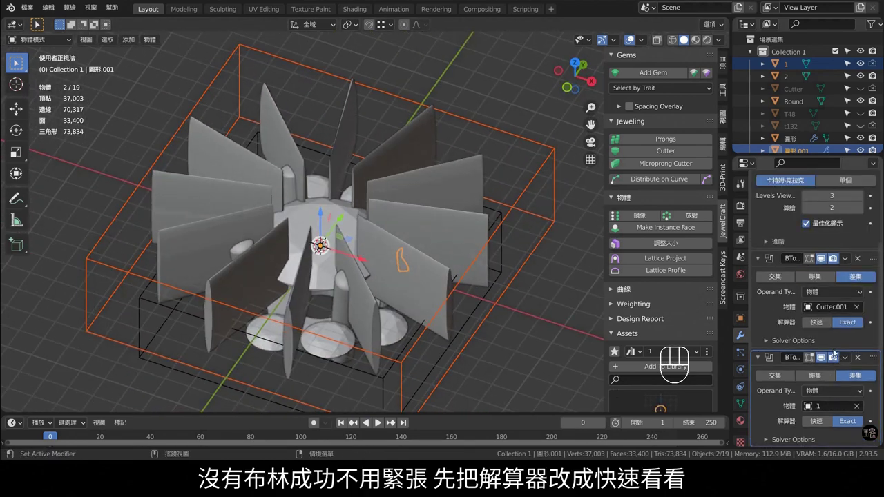
pyautogui.click(543, 374)
# Repeat the groove cut with the second cutter and inspect the scalloped bezel from above.
pyautogui.middleClick(426, 283)
pyautogui.moveTo(408, 261); pyautogui.dragTo(420, 205)
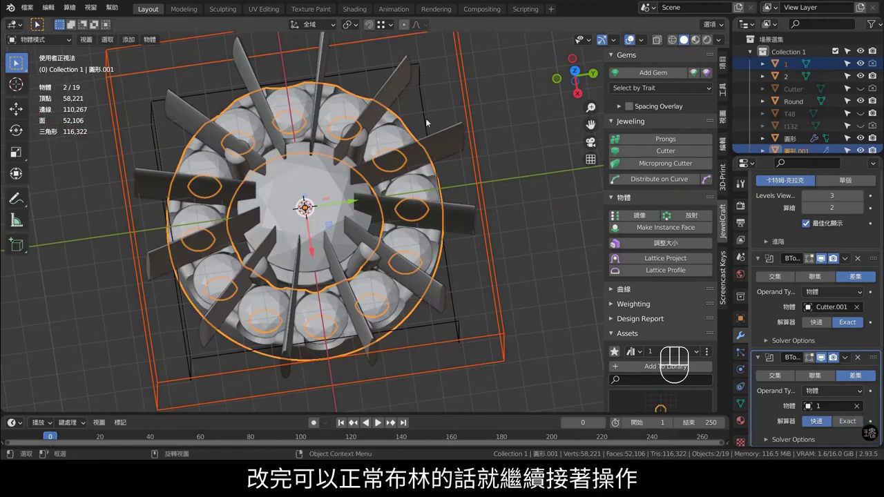
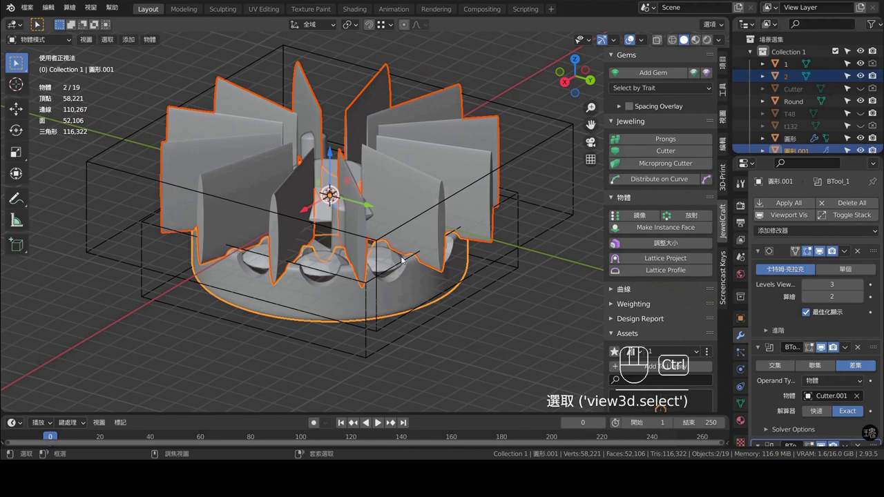
pyautogui.press('ctrl+KP_Subtract')
pyautogui.moveTo(429, 230); pyautogui.dragTo(469, 269)
pyautogui.moveTo(423, 210); pyautogui.dragTo(435, 185)
pyautogui.moveTo(385, 147); pyautogui.dragTo(443, 123)
pyautogui.moveTo(407, 143); pyautogui.dragTo(368, 201)
pyautogui.press('KP_7')
pyautogui.moveTo(344, 188); pyautogui.dragTo(340, 199)
pyautogui.moveTo(424, 216); pyautogui.dragTo(445, 220)
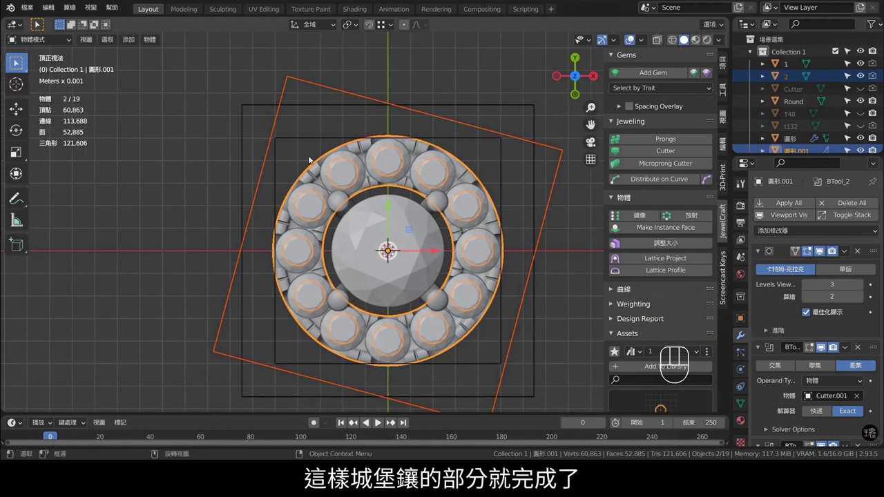
# Add a torus jump ring with Shift+A and place it at the bail.
pyautogui.middleClick(398, 176)
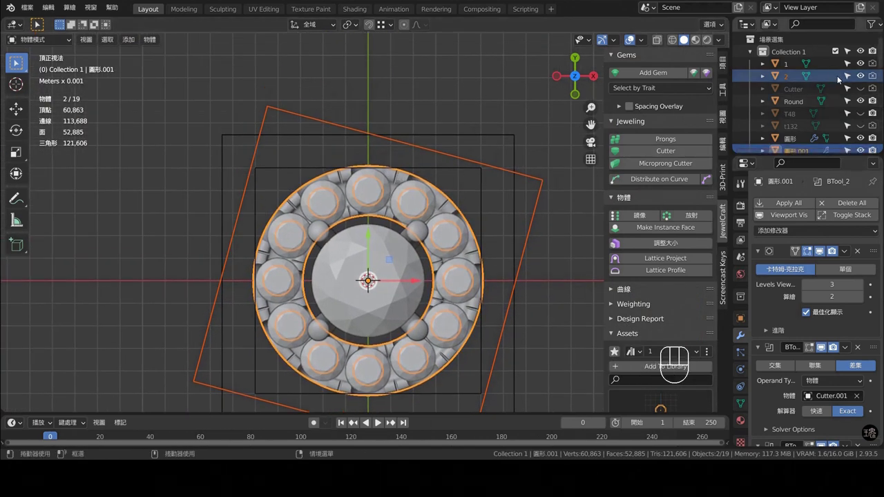
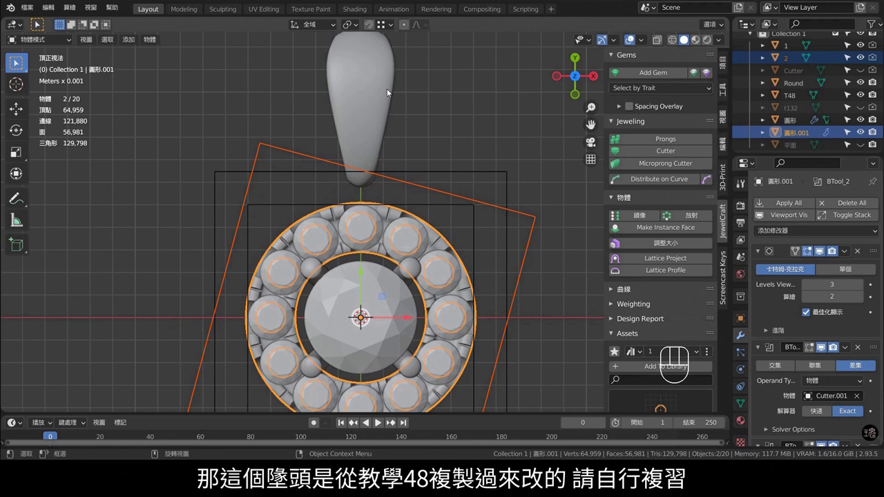
pyautogui.click(484, 105)
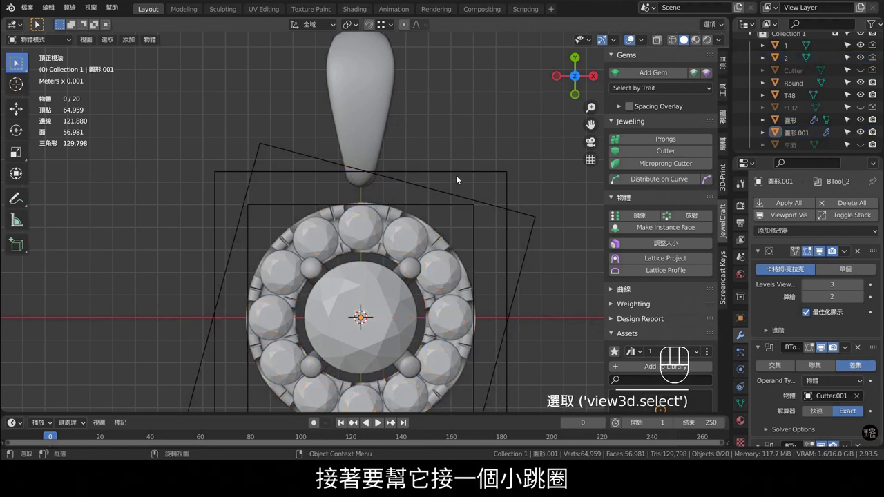
pyautogui.press('shift+a')
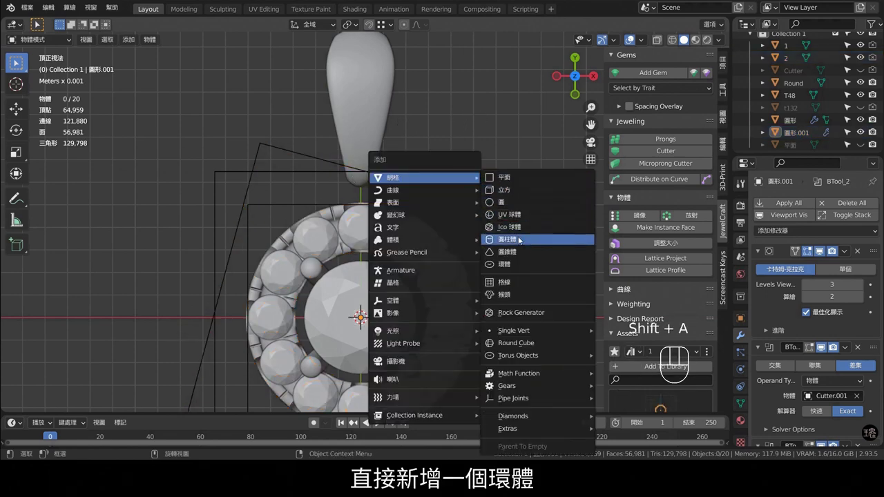
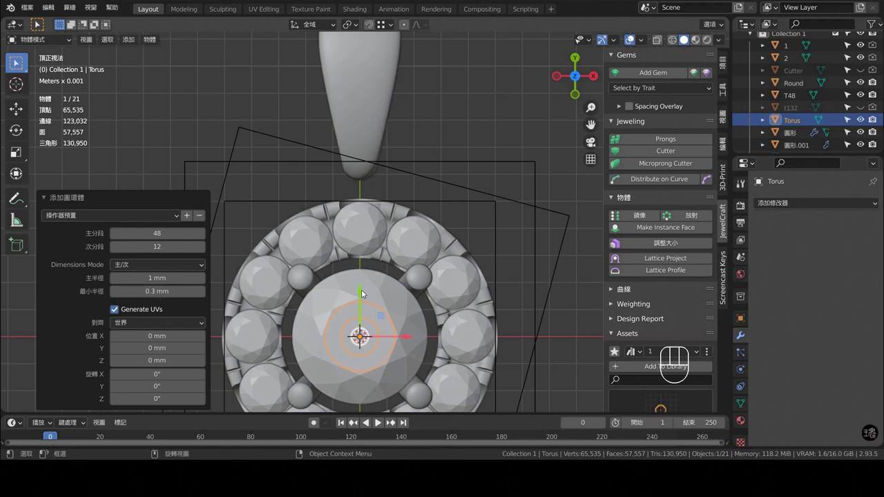
pyautogui.moveTo(366, 292); pyautogui.dragTo(422, 200)
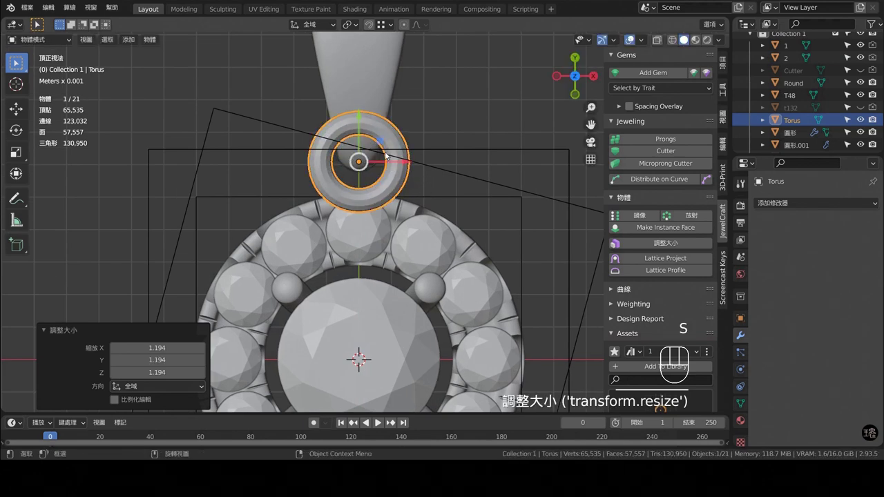
pyautogui.press('KP_1')
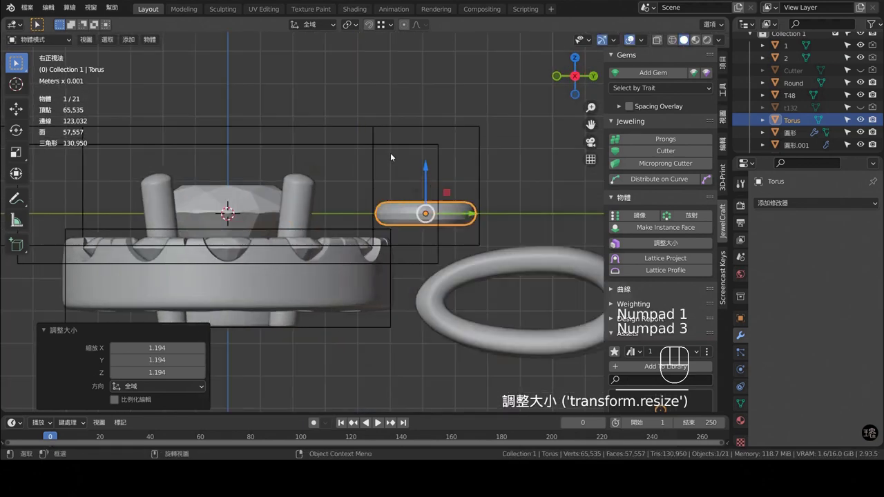
# Lower the jump ring to the bail's height and nudge it up about 0.14 mm, checking in front view.
pyautogui.moveTo(433, 171); pyautogui.dragTo(436, 253)
pyautogui.moveTo(460, 242); pyautogui.dragTo(482, 291)
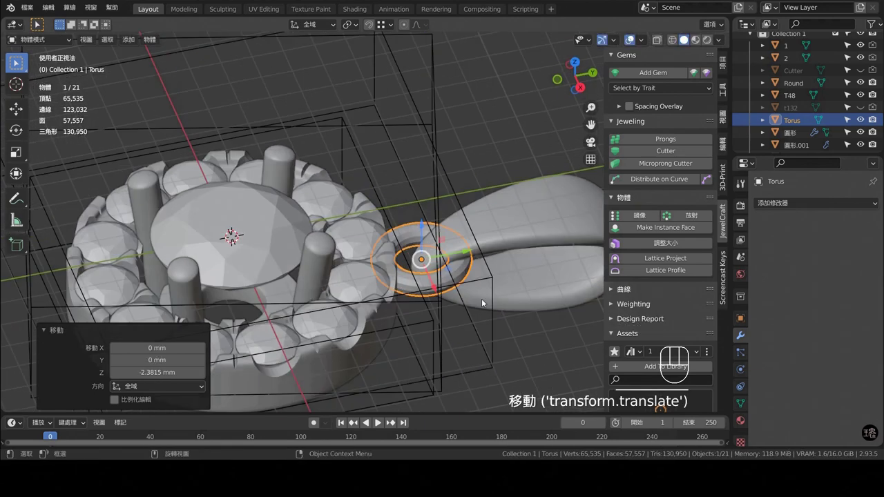
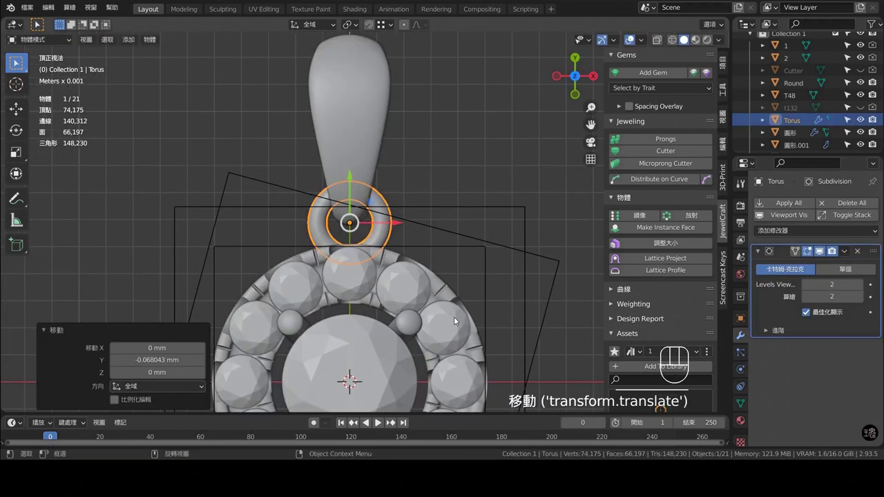
pyautogui.moveTo(454, 287); pyautogui.dragTo(406, 213)
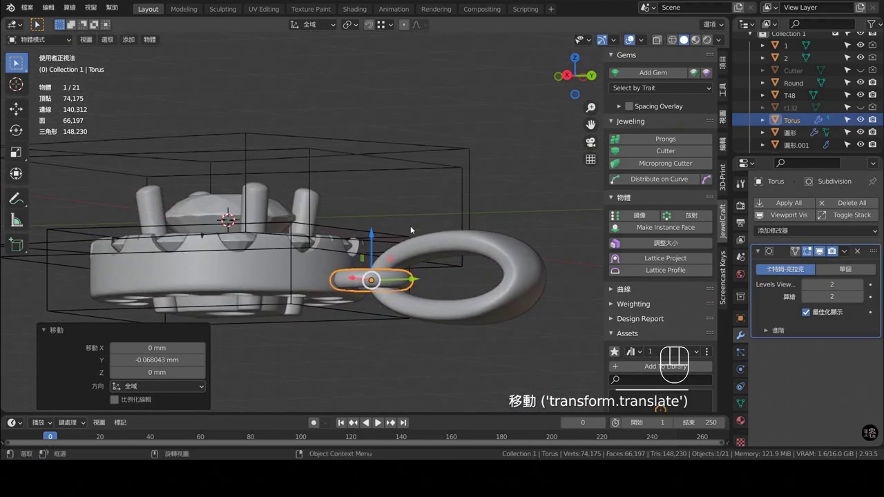
pyautogui.moveTo(374, 235); pyautogui.dragTo(382, 235)
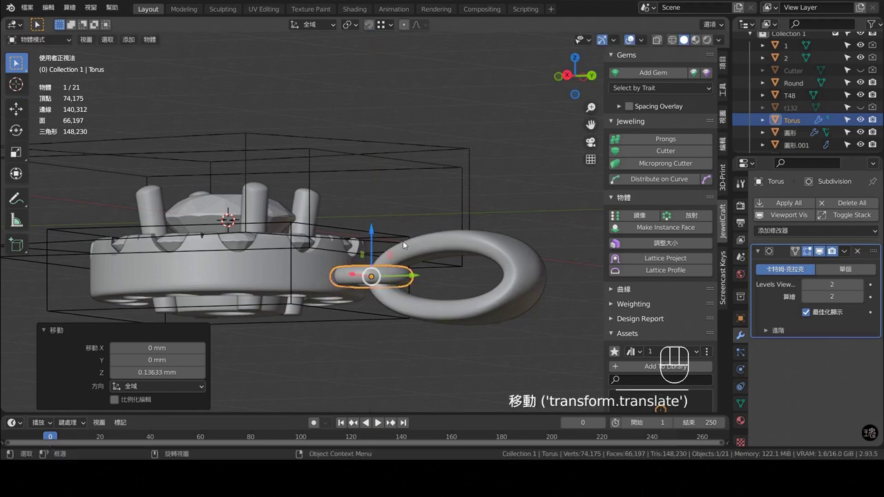
pyautogui.moveTo(456, 269); pyautogui.dragTo(457, 318)
pyautogui.press('KP_7')
pyautogui.middleClick(357, 218)
pyautogui.press('KP_1')
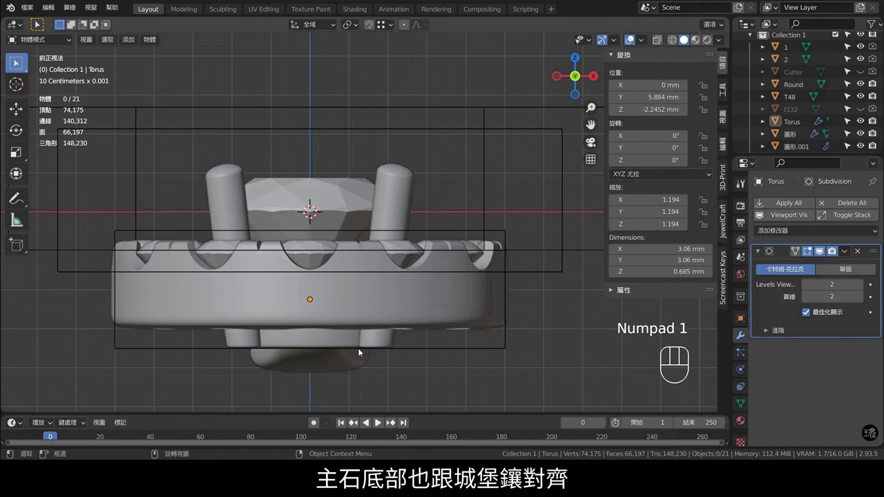
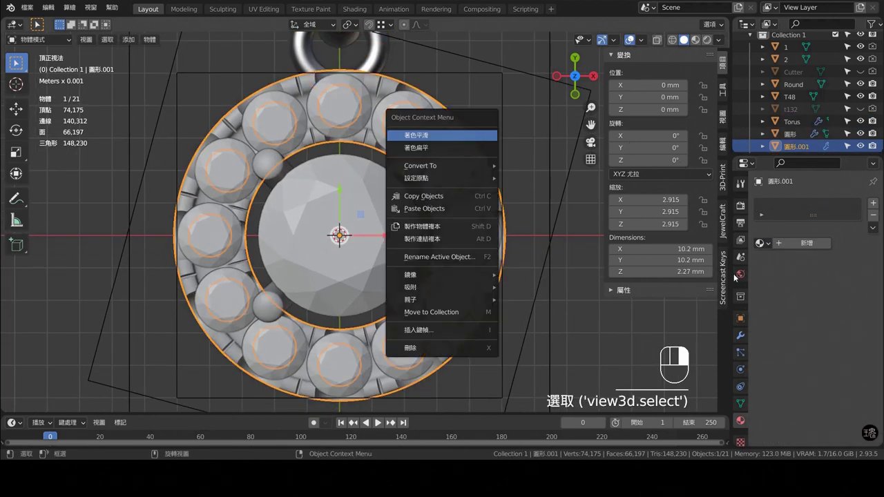
# Shade the halo bezel smooth and give the Prongs object the white gold material, checking the underside.
pyautogui.rightClick(765, 250)
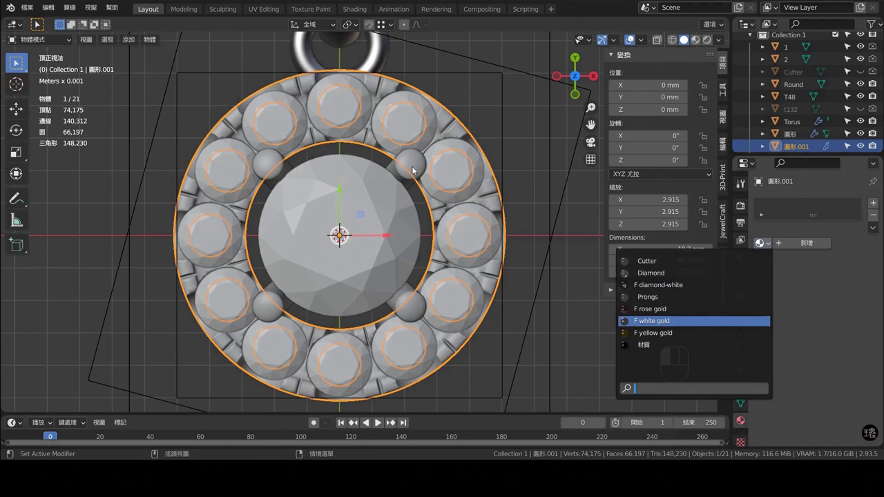
pyautogui.doubleClick(417, 166)
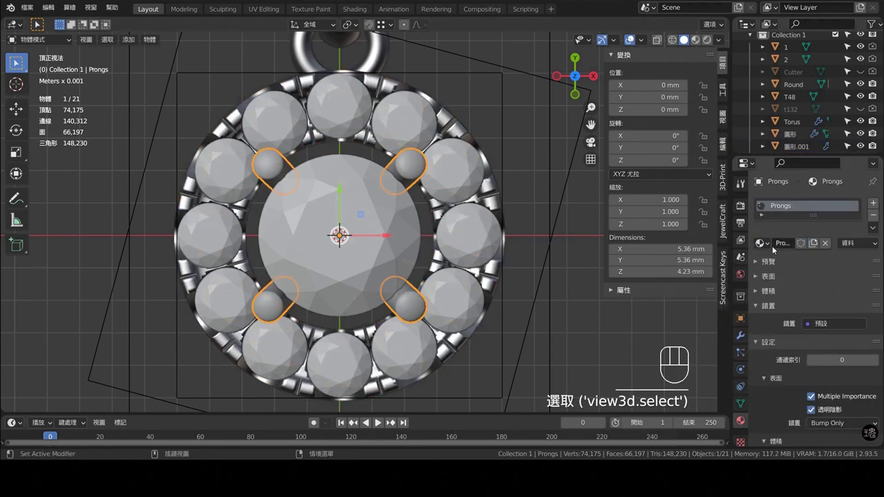
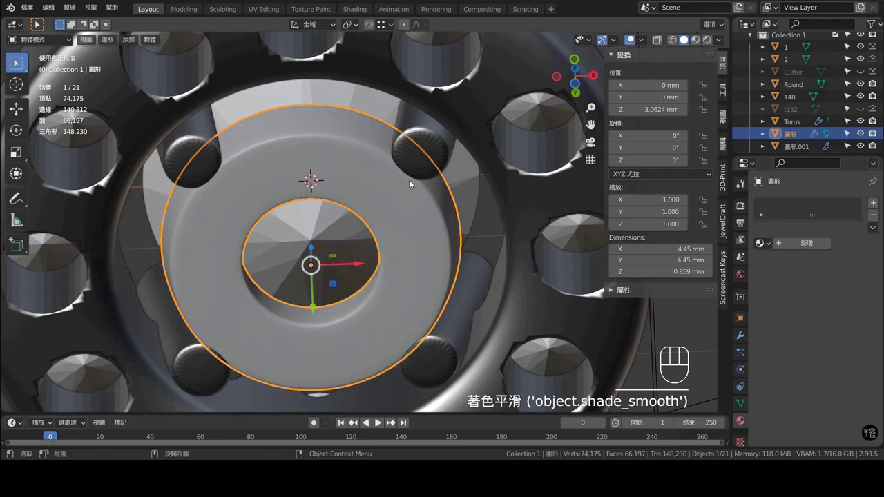
pyautogui.middleClick(441, 174)
pyautogui.moveTo(495, 220); pyautogui.dragTo(461, 188)
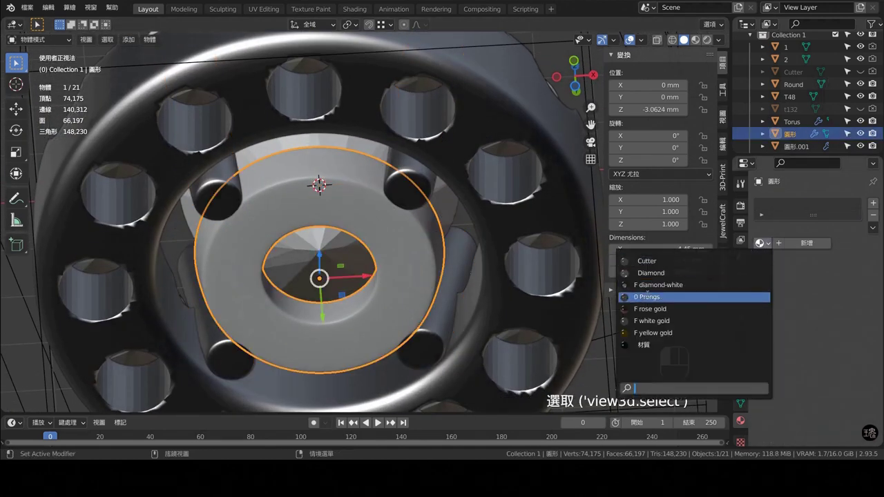